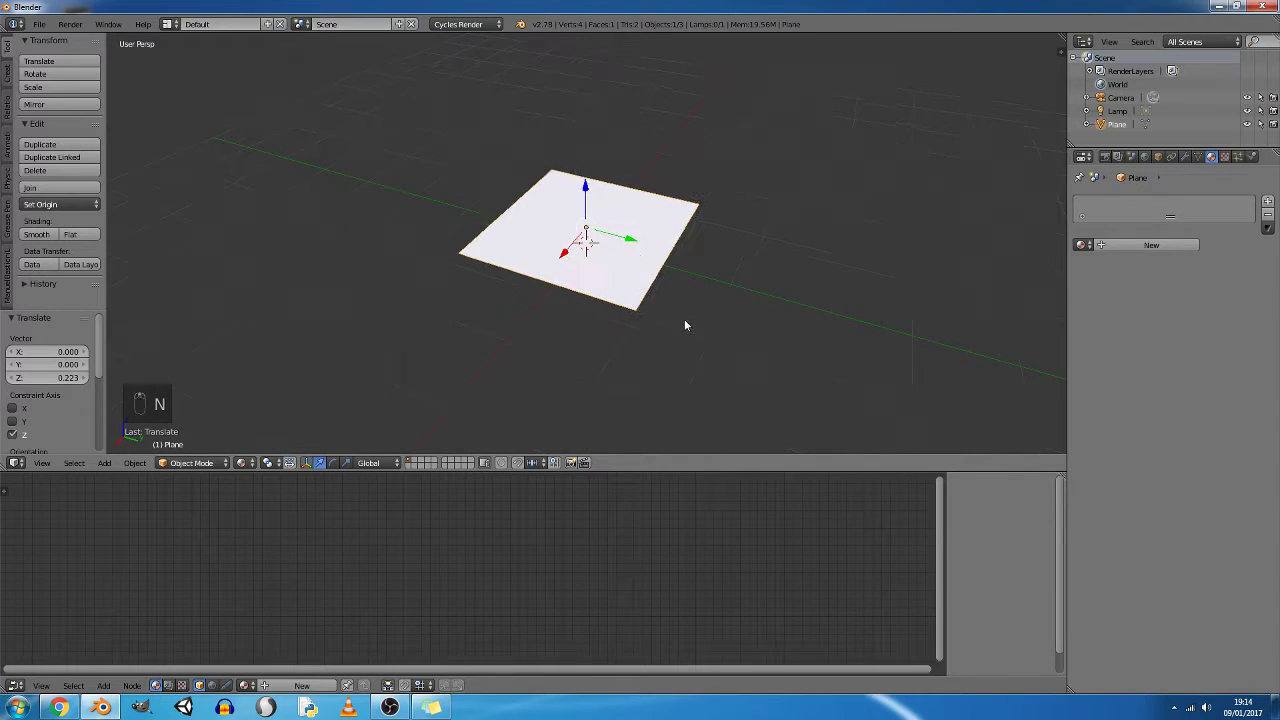
Scale the plane up to roughly three times its original size.
key("s")
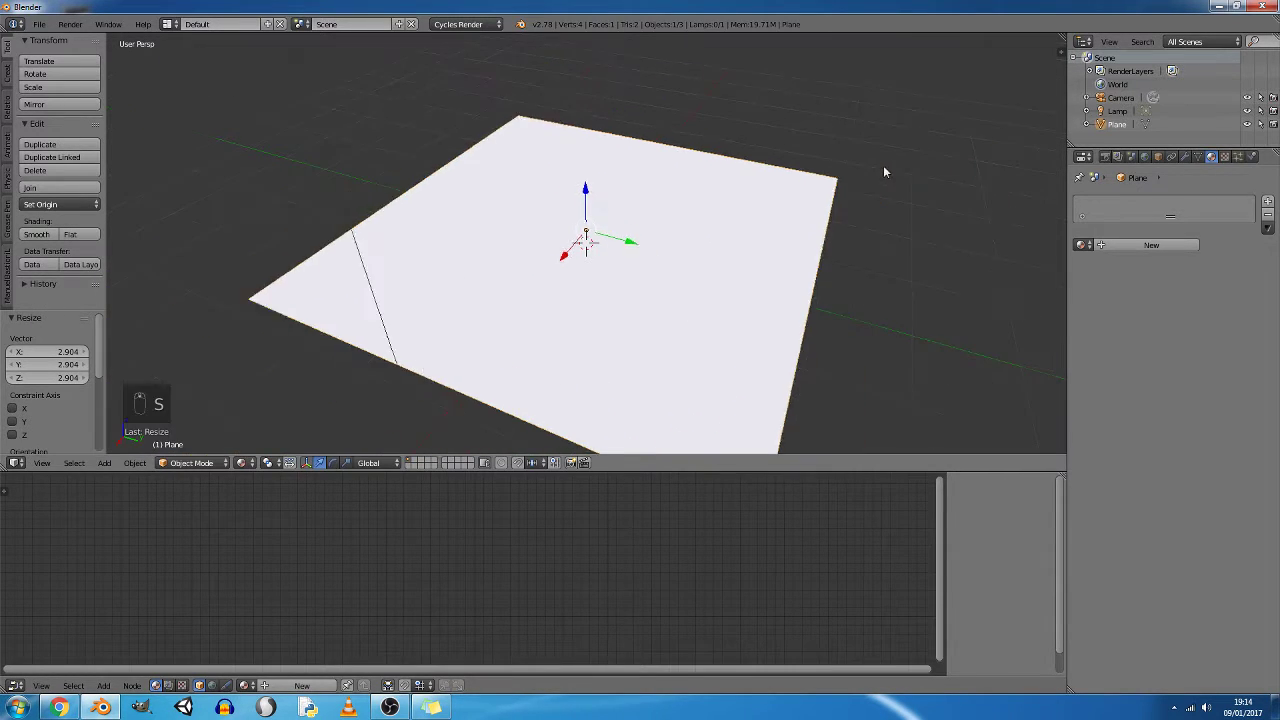
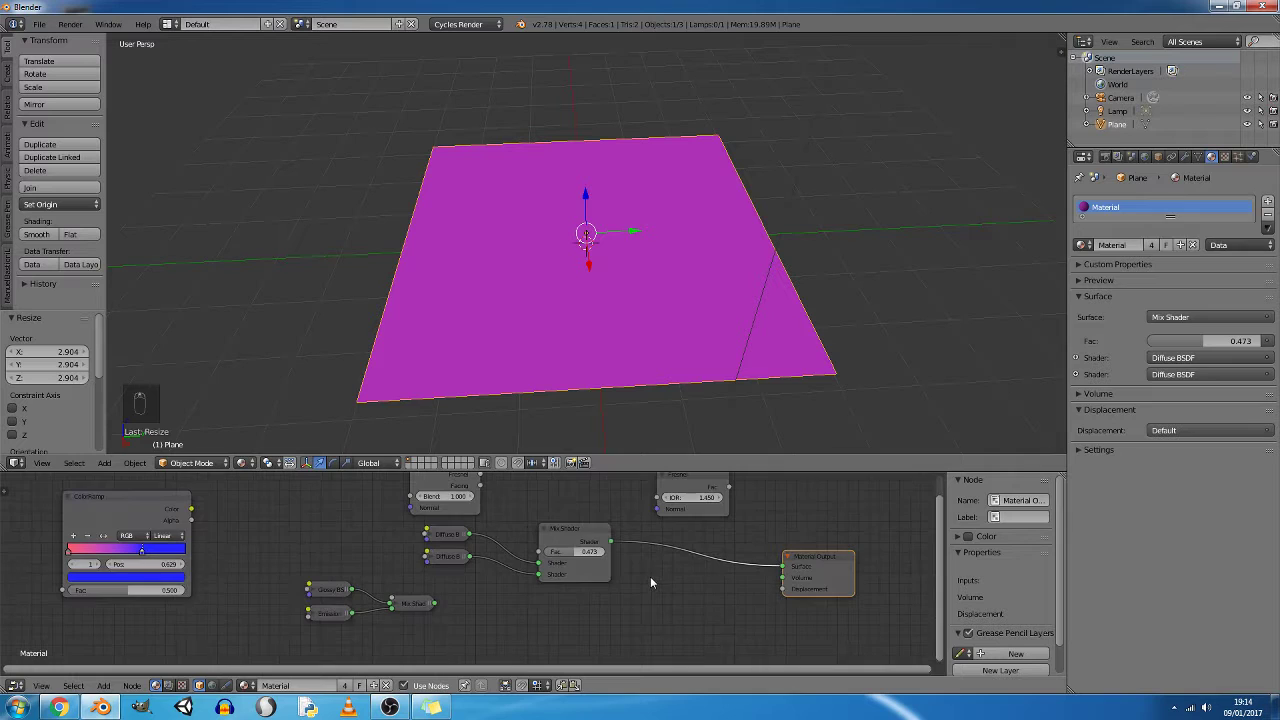
Pan across the node tree and link the Fresnel output to the material Displacement input.
left_click_drag(450, 481, 521, 526)
left_click_drag(521, 526, 549, 506)
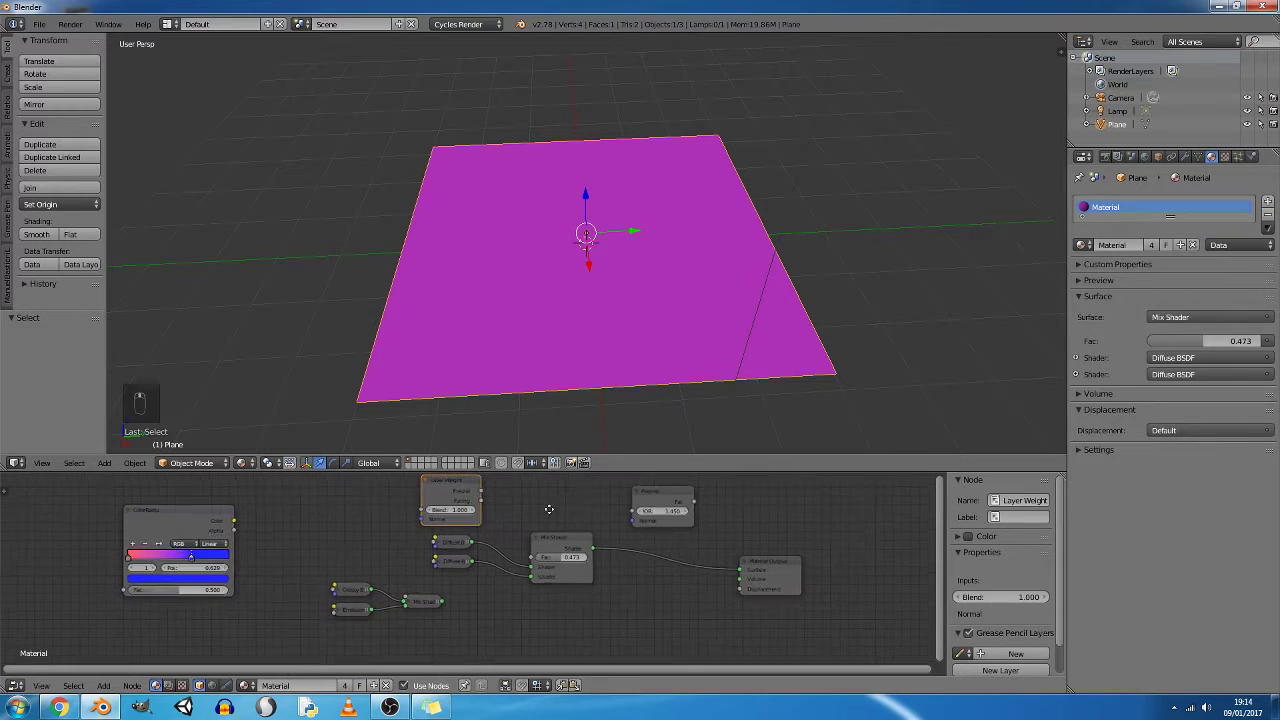
left_click_drag(670, 499, 492, 500)
left_click_drag(488, 497, 658, 515)
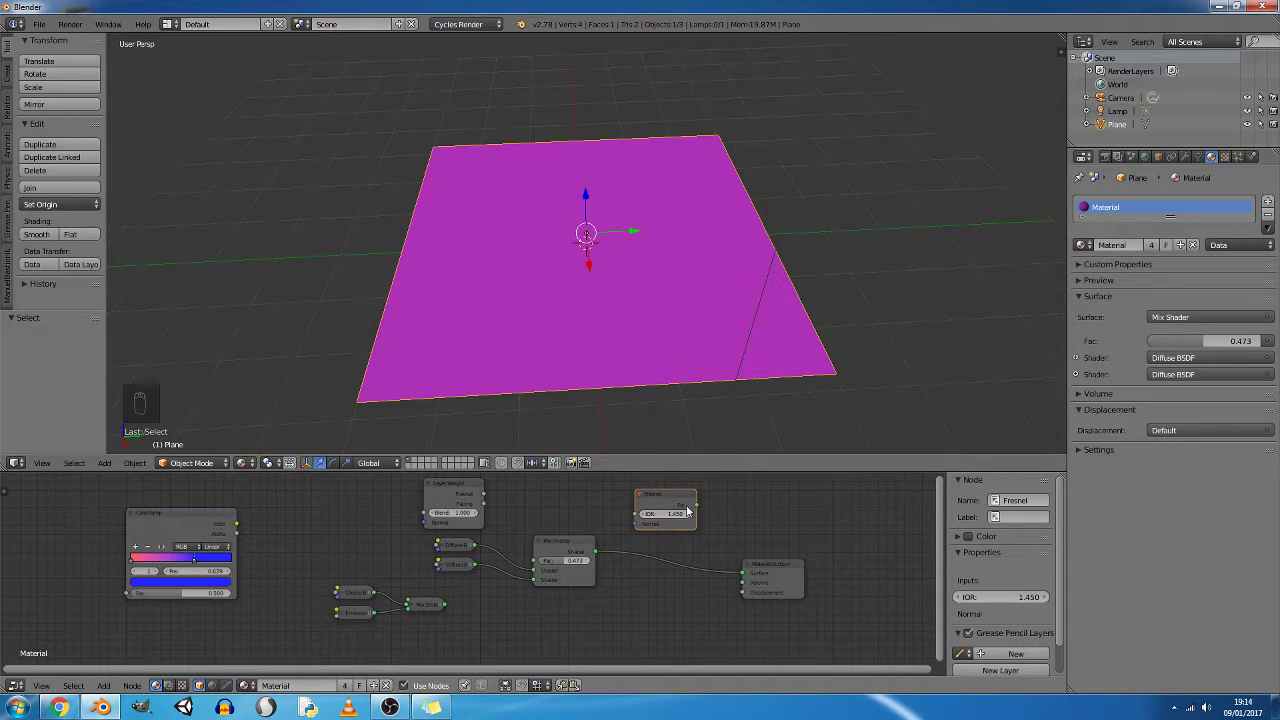
left_click_drag(702, 507, 743, 584)
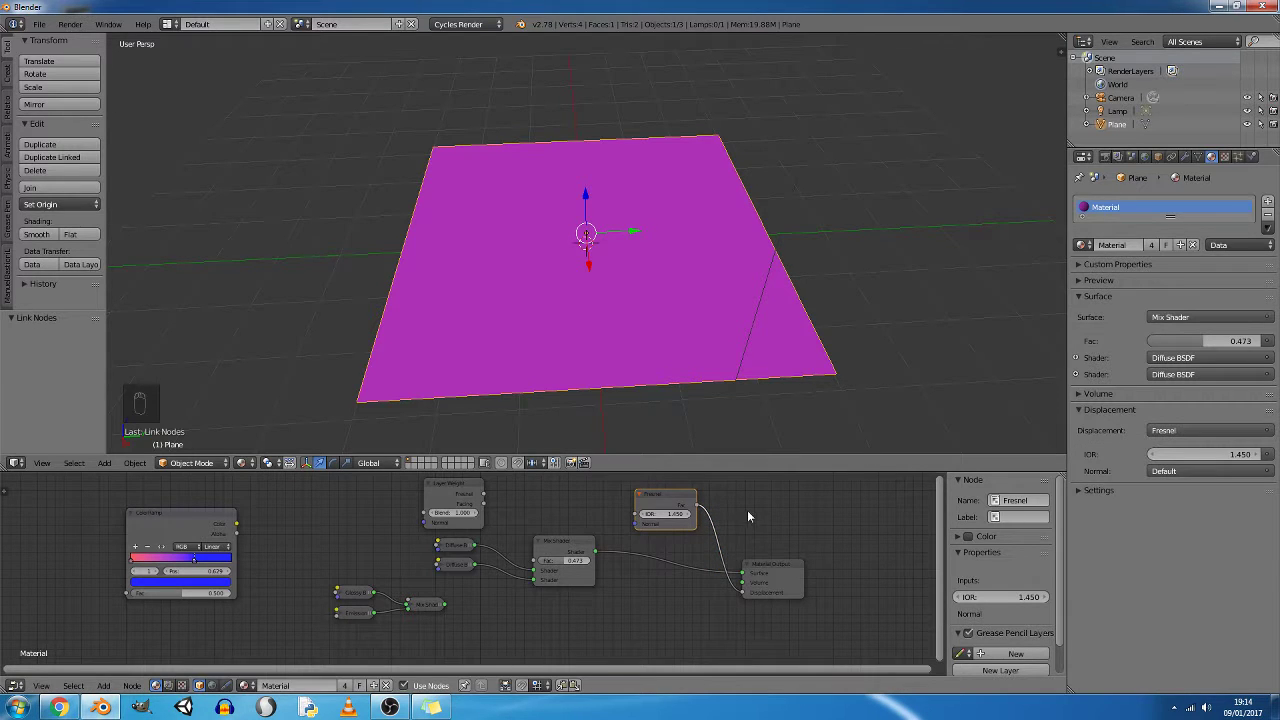
Delete the Fresnel node and nudge the Layer Weight node to the right.
left_click_drag(741, 519, 685, 505)
key("Delete")
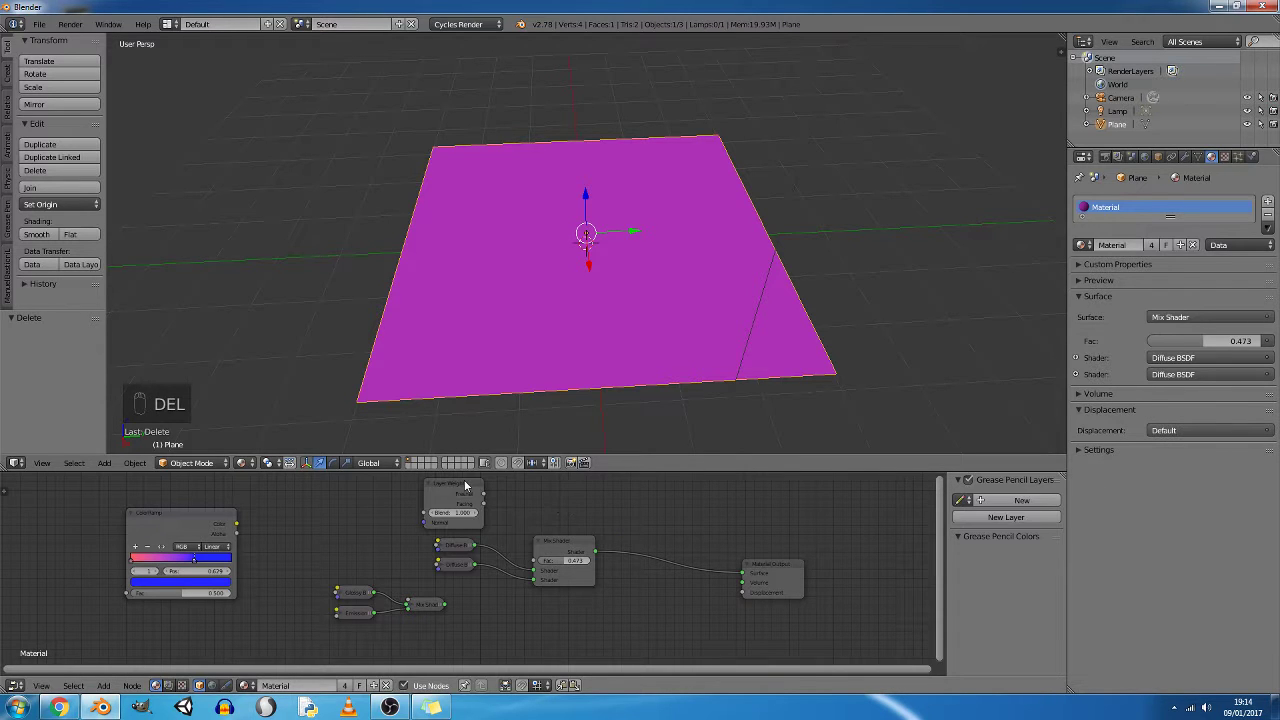
left_click_drag(472, 482, 621, 389)
middle_click(621, 389)
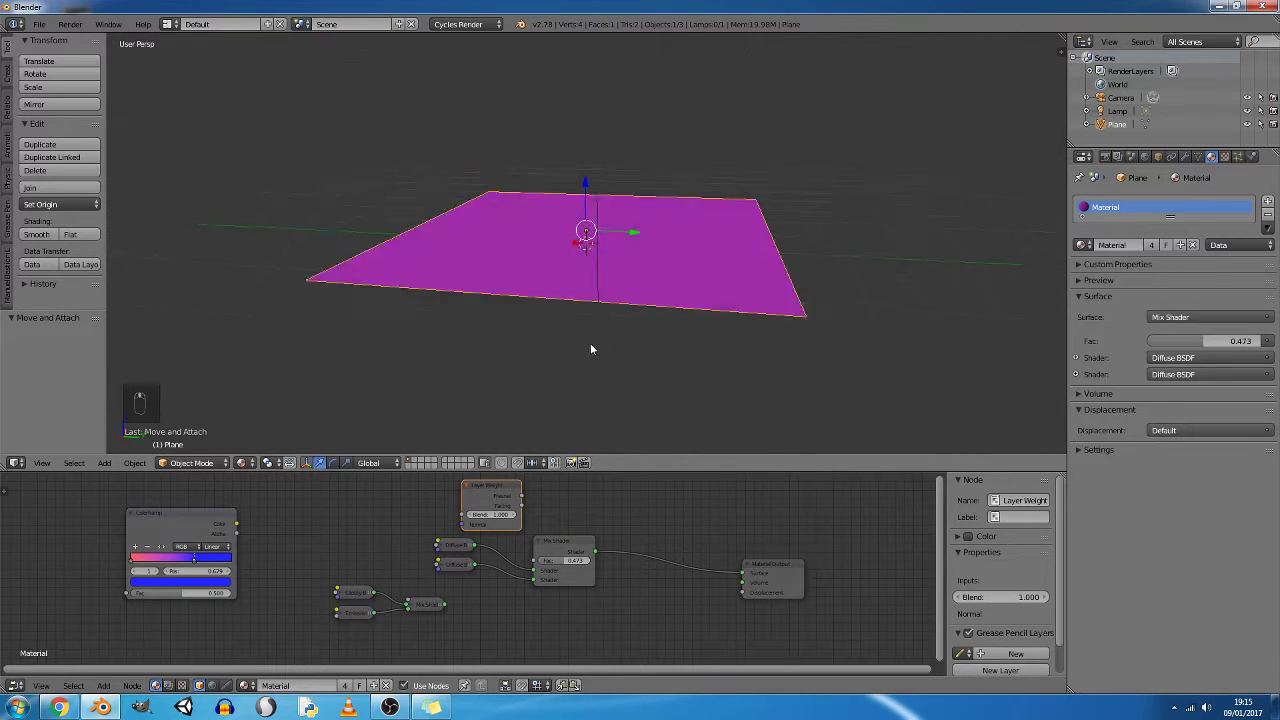
Spread the Glossy, Emission, Diffuse and ColorRamp nodes out to the left of the Mix Shader.
left_click_drag(581, 546, 436, 604)
left_click_drag(355, 589, 451, 567)
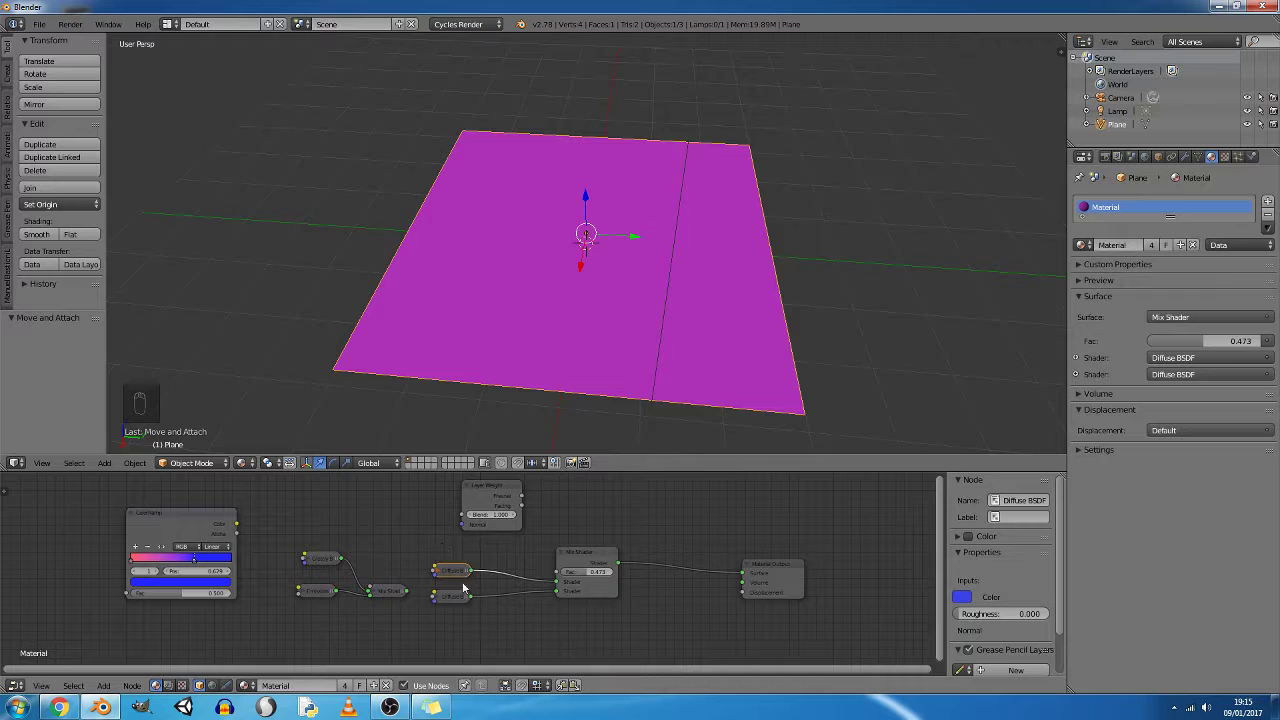
left_click_drag(585, 556, 506, 545)
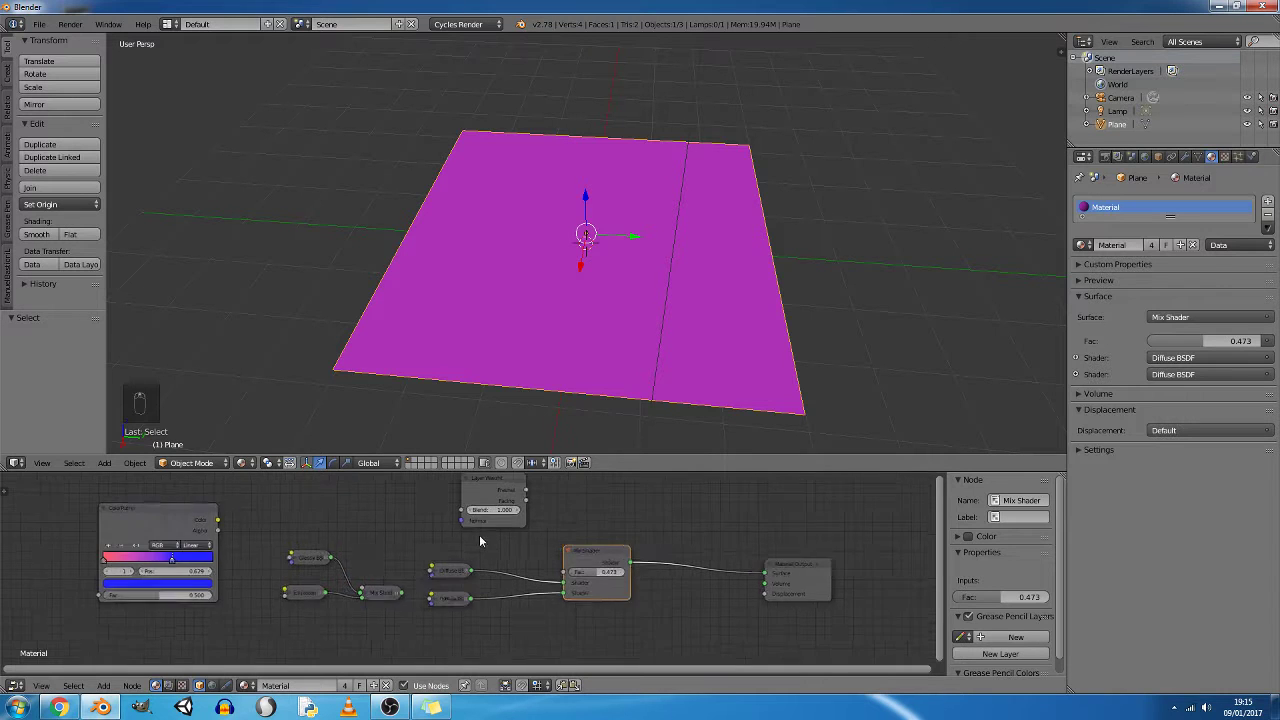
middle_click(582, 532)
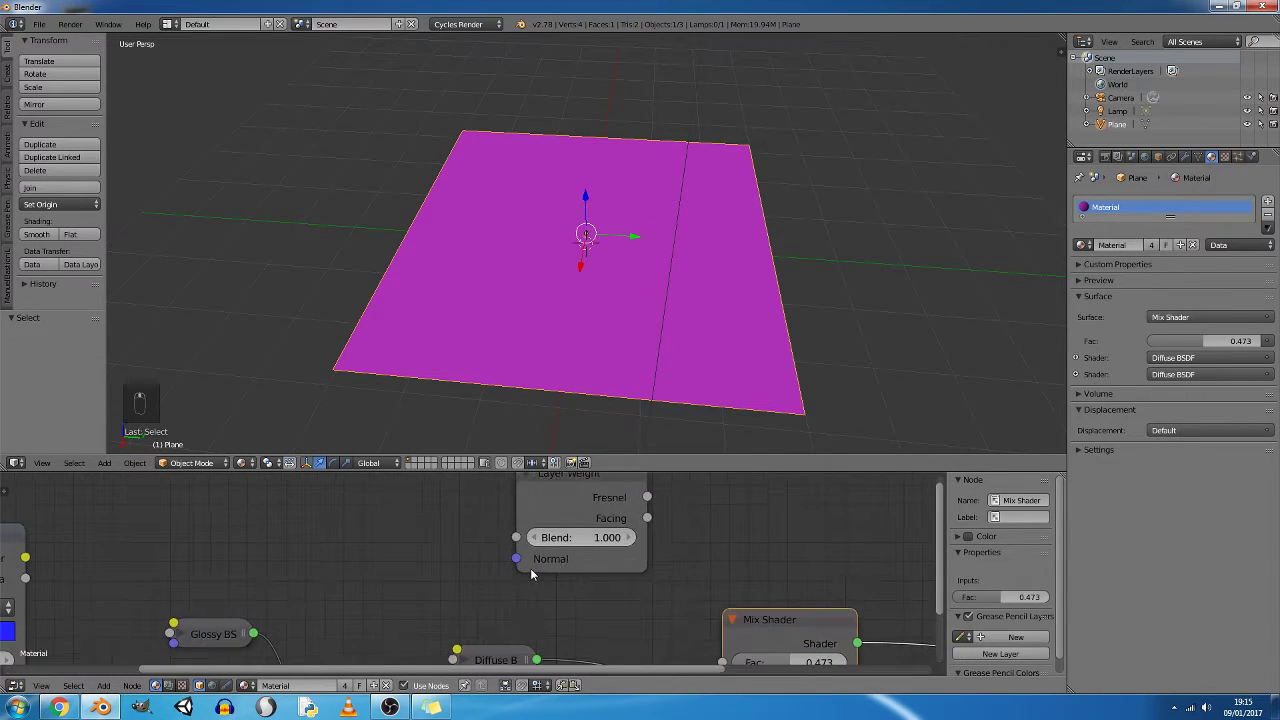
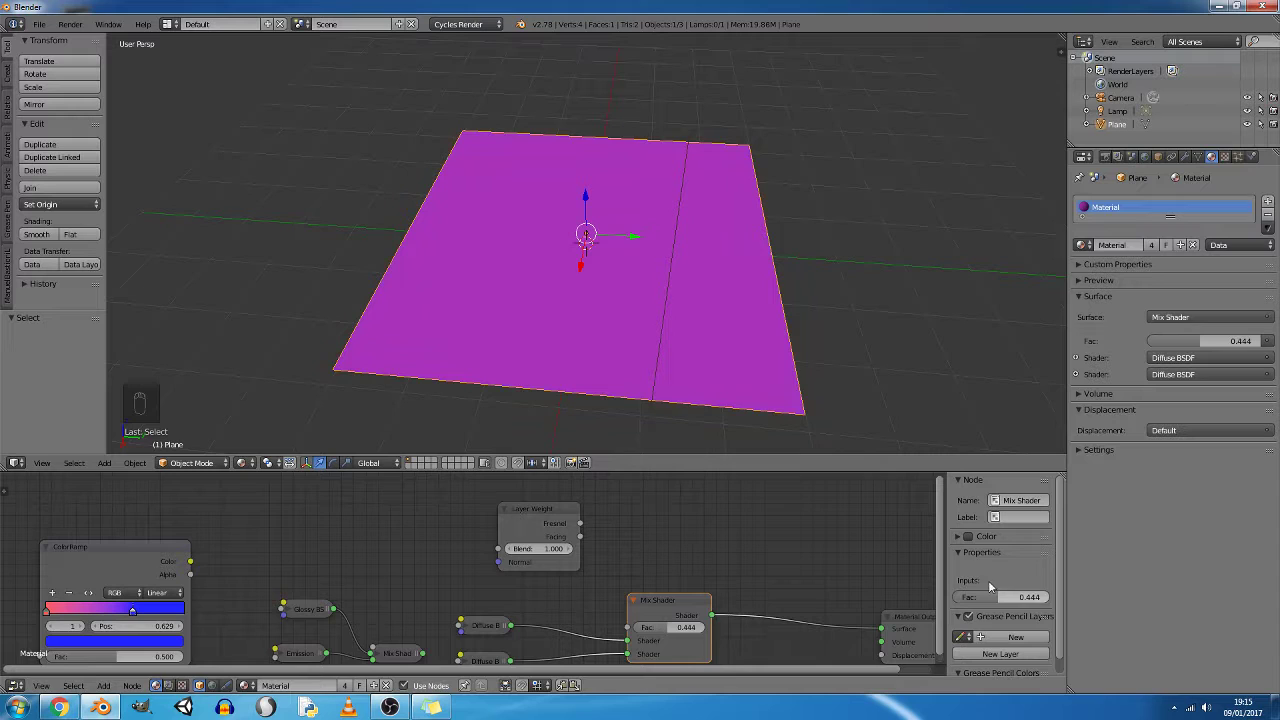
Drag the Layer Weight Blend slider down to 0.000 and nudge the node right.
left_click_drag(566, 513, 781, 629)
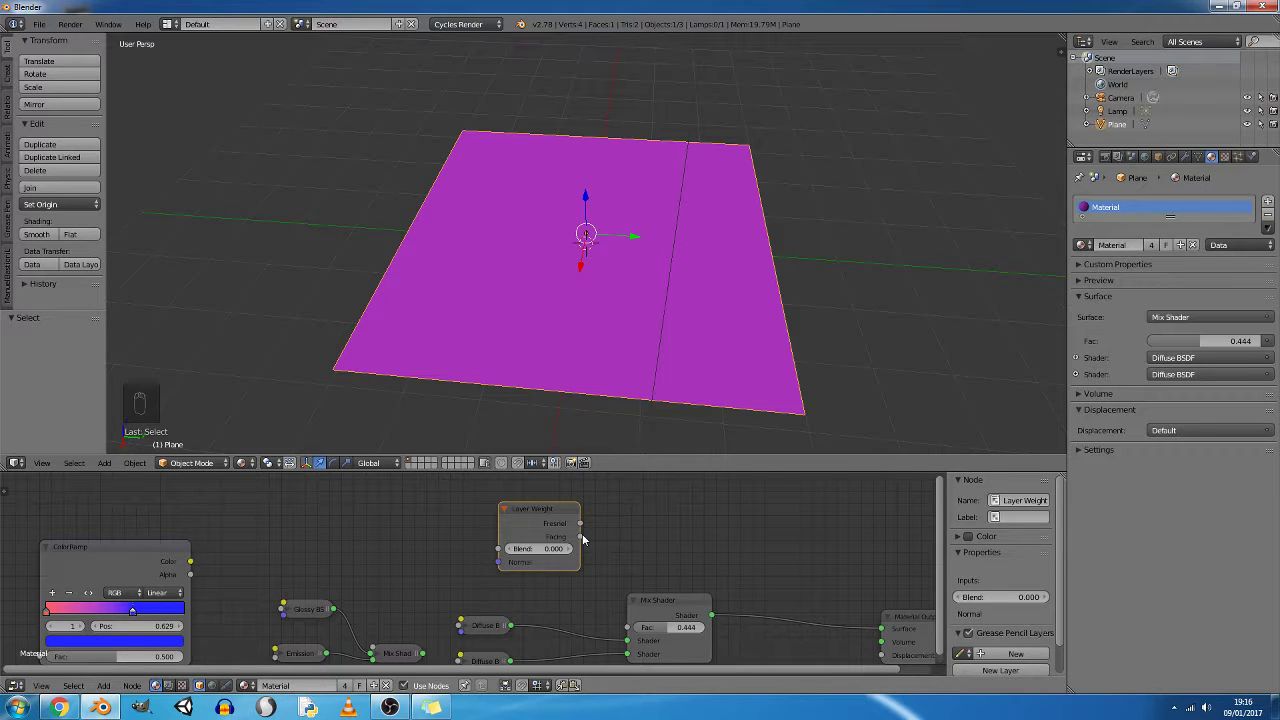
left_click_drag(577, 513, 585, 232)
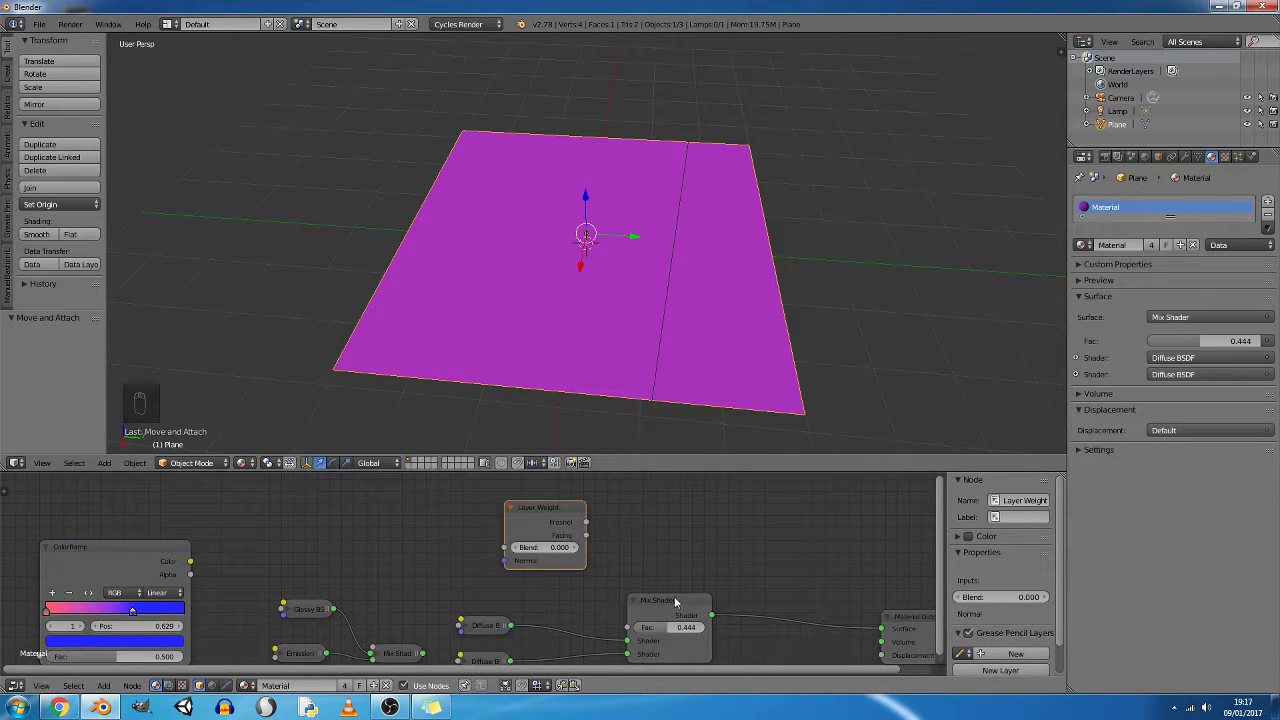
Move the Mix Shader and Layer Weight nodes up and left to make room.
left_click_drag(670, 596, 653, 585)
left_click_drag(591, 498, 599, 546)
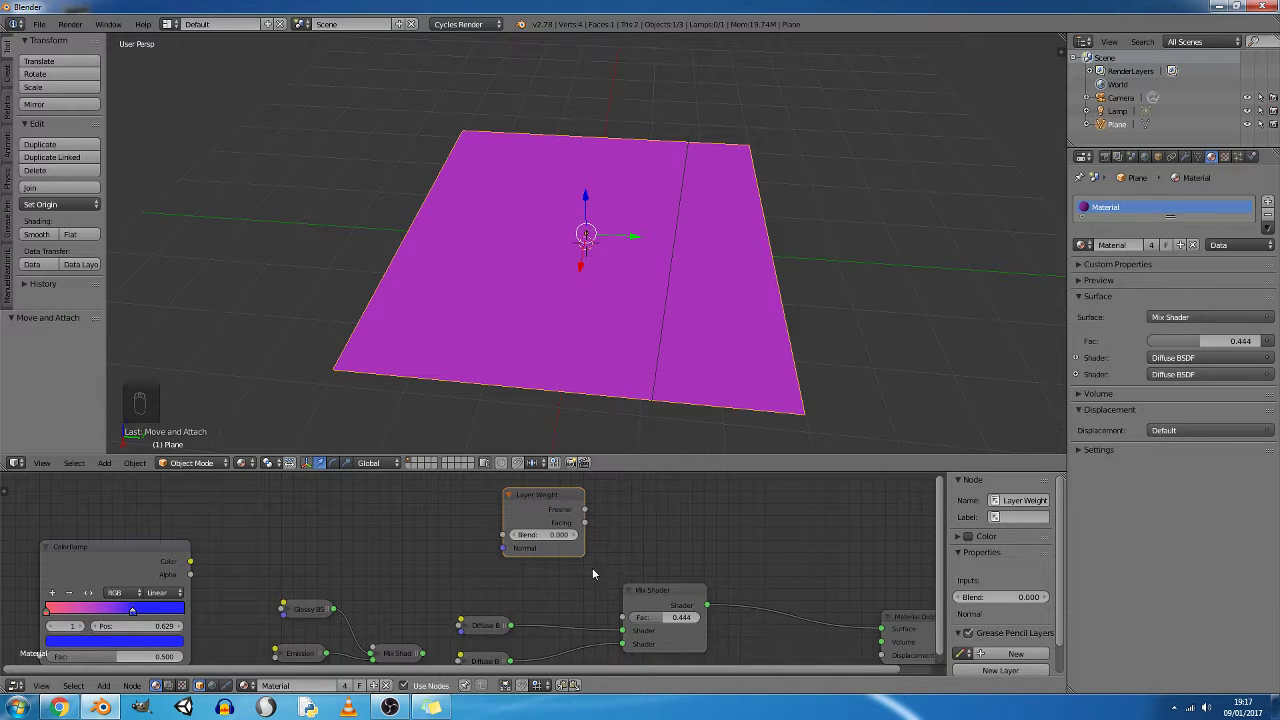
left_click_drag(654, 594, 680, 389)
Add a Fresnel node (IOR 1.450) and place it right of the Layer Weight node.
key("shift+a")
left_click_drag(554, 497, 587, 386)
right_click(581, 398)
Select the second Diffuse BSDF node and set its colour to red.
middle_click(587, 386)
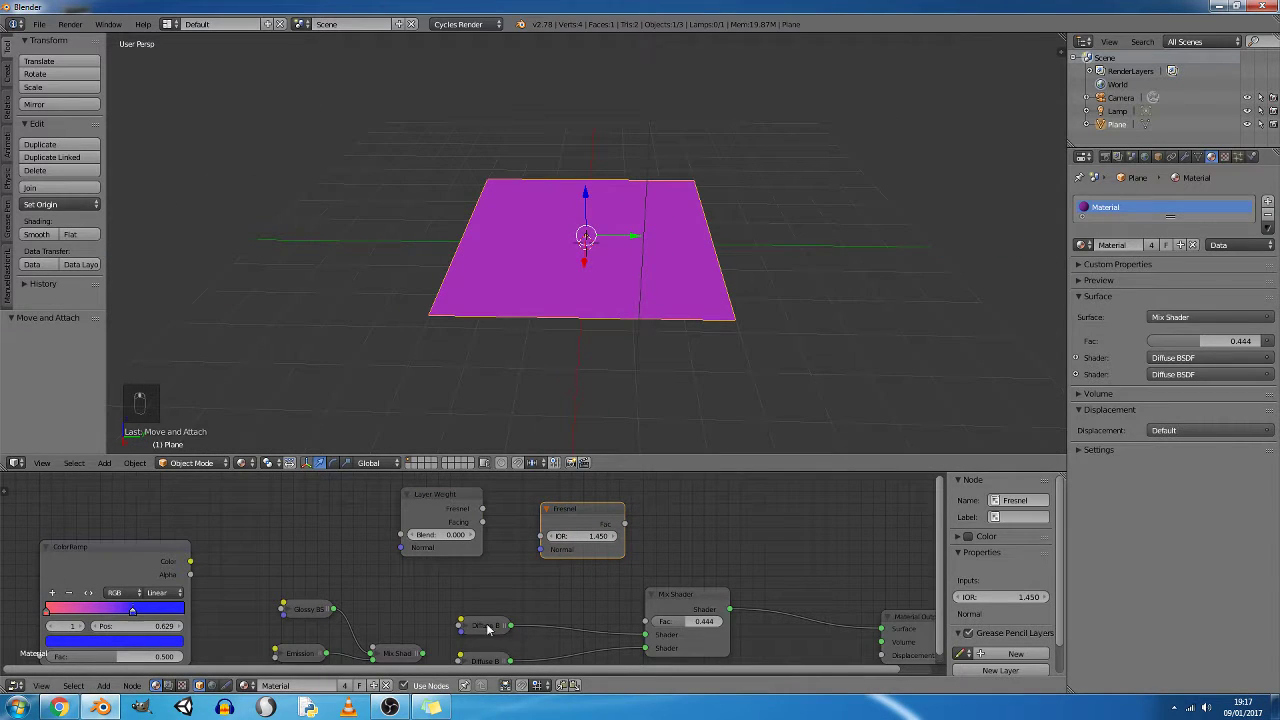
left_click_drag(487, 622, 471, 586)
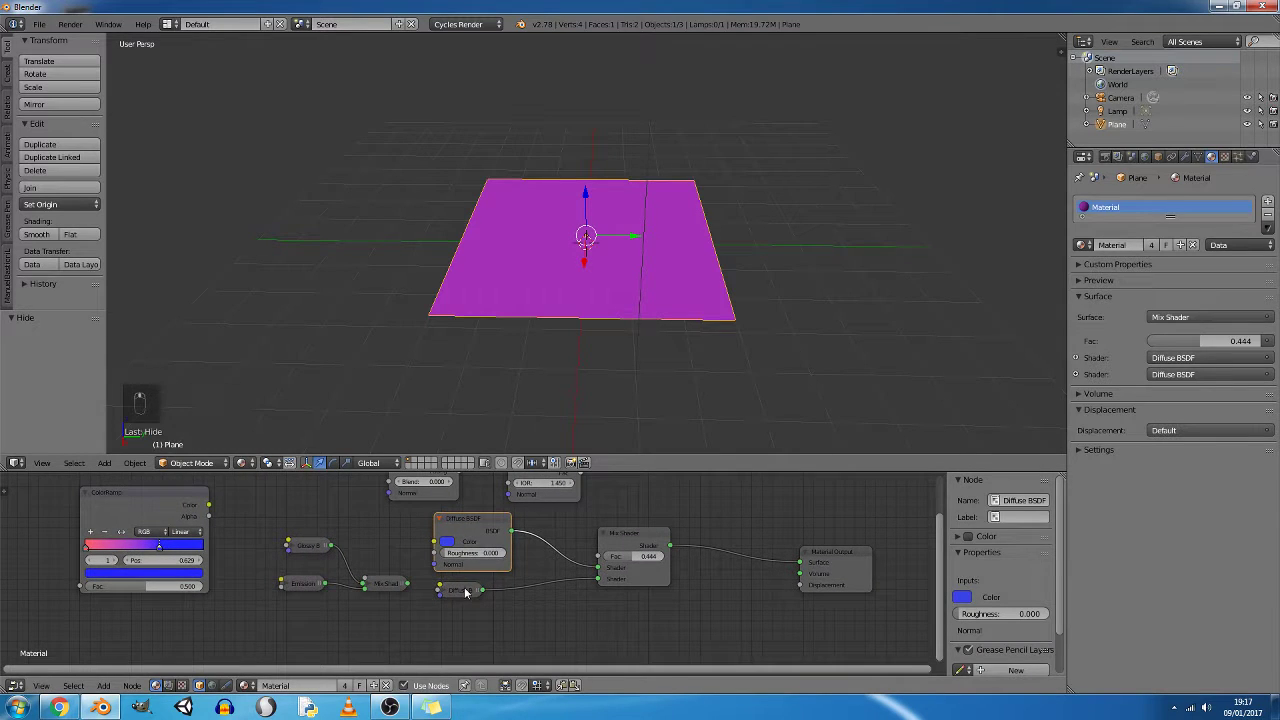
right_click(468, 592)
left_click_drag(455, 591, 477, 586)
left_click_drag(477, 586, 655, 478)
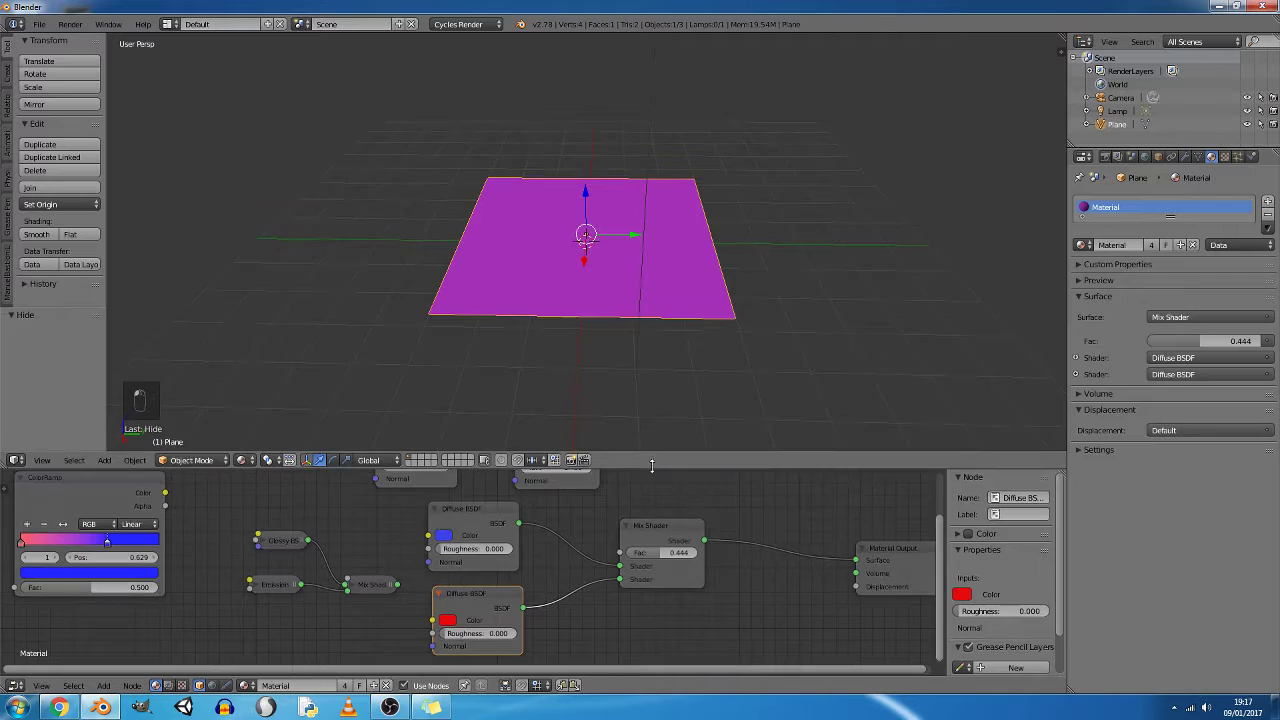
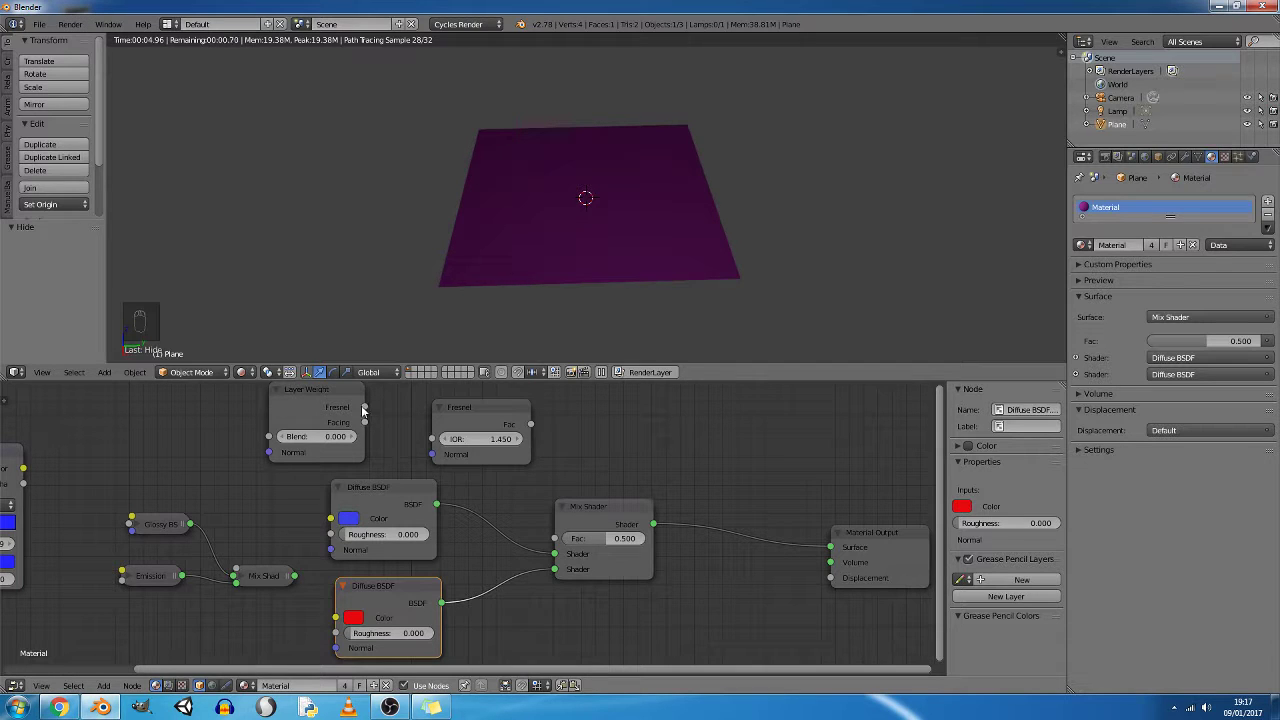
Feed Layer Weight's Fresnel output into the Fresnel node's IOR input.
left_click_drag(372, 408, 542, 427)
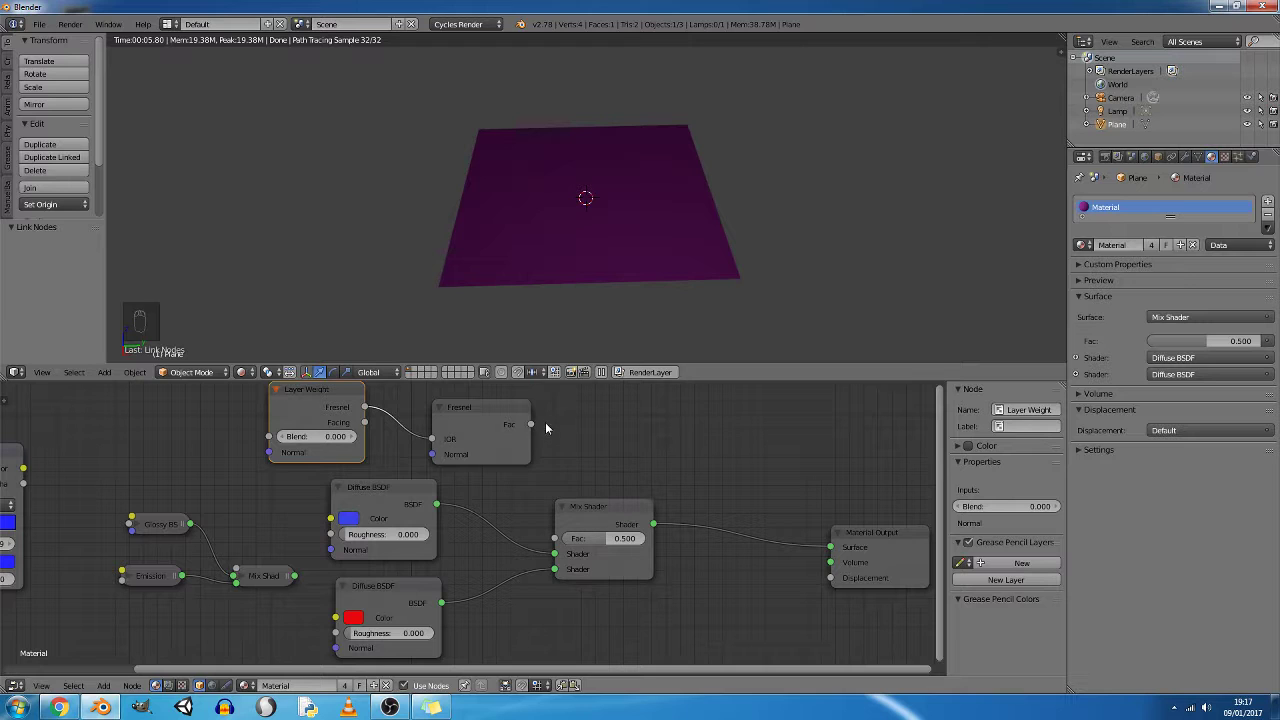
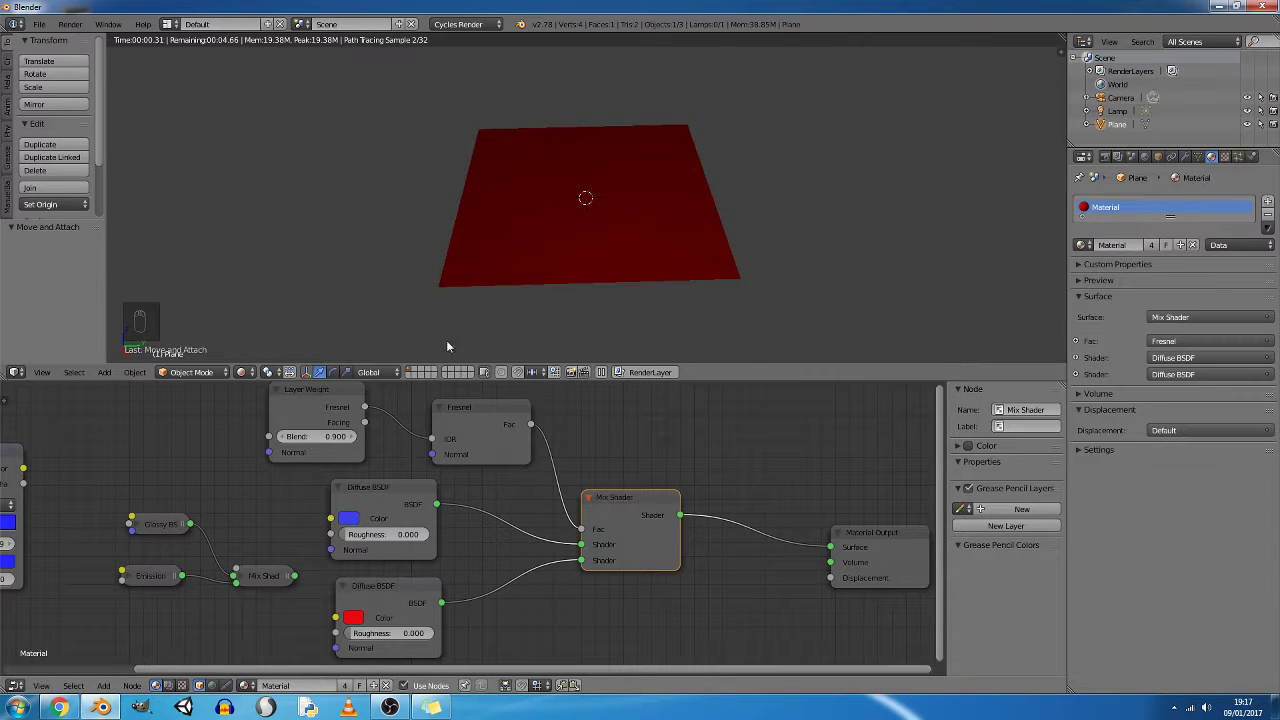
middle_click(529, 232)
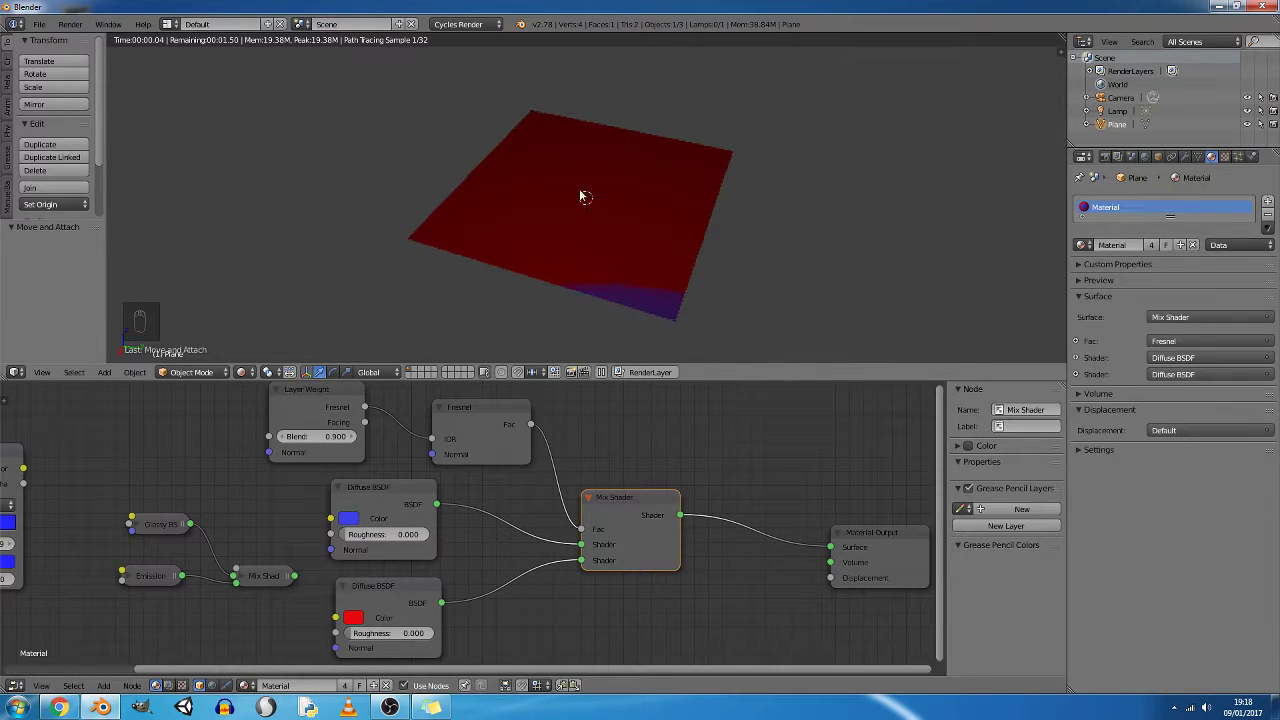
left_click_drag(619, 264, 608, 266)
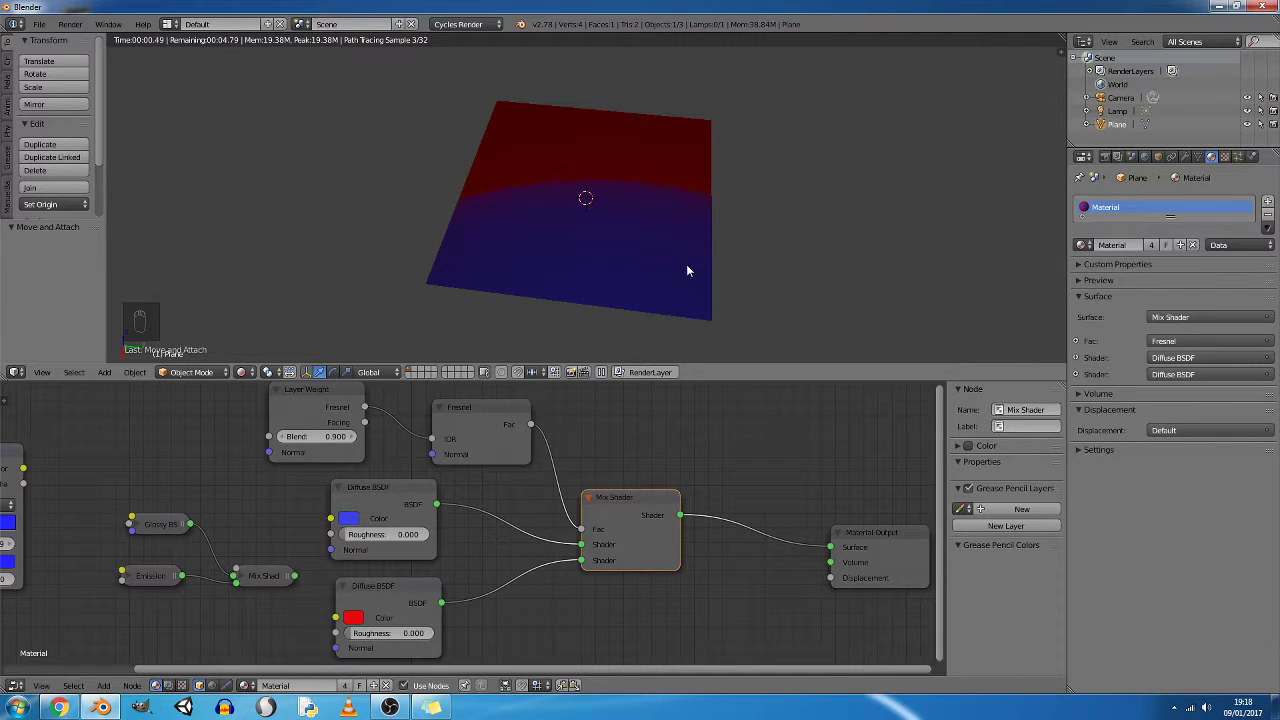
middle_click(646, 217)
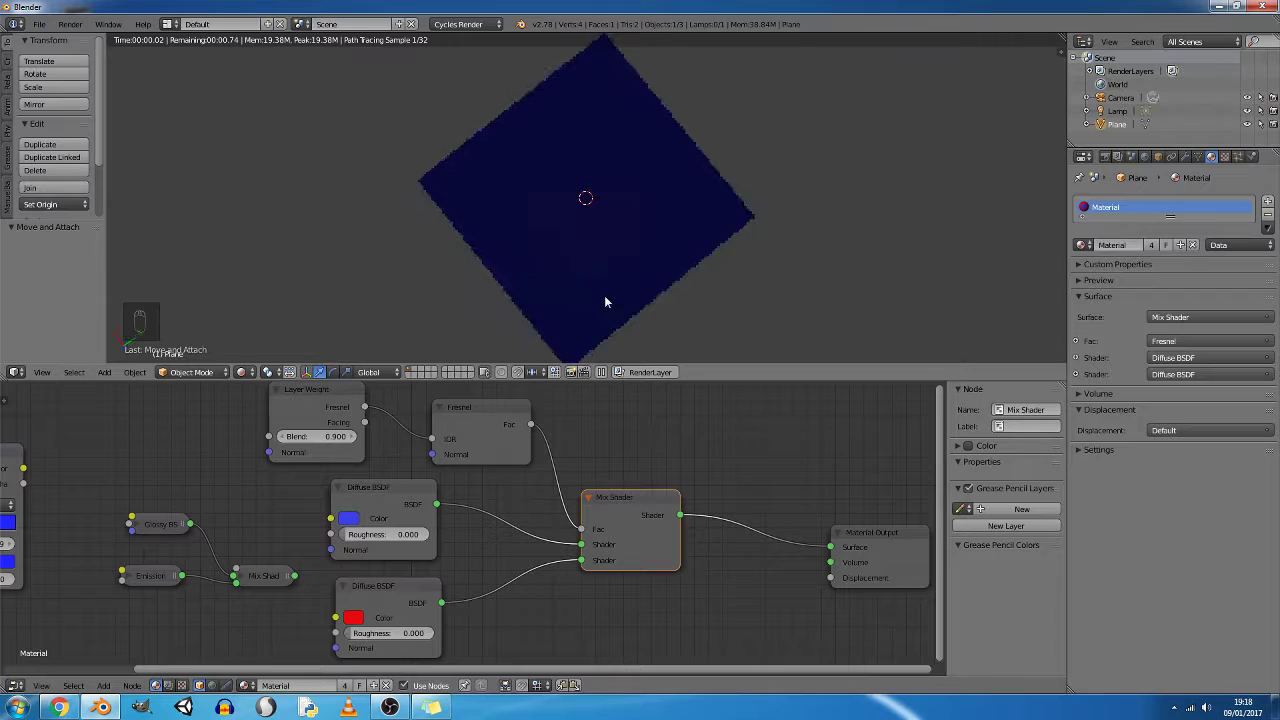
middle_click(613, 294)
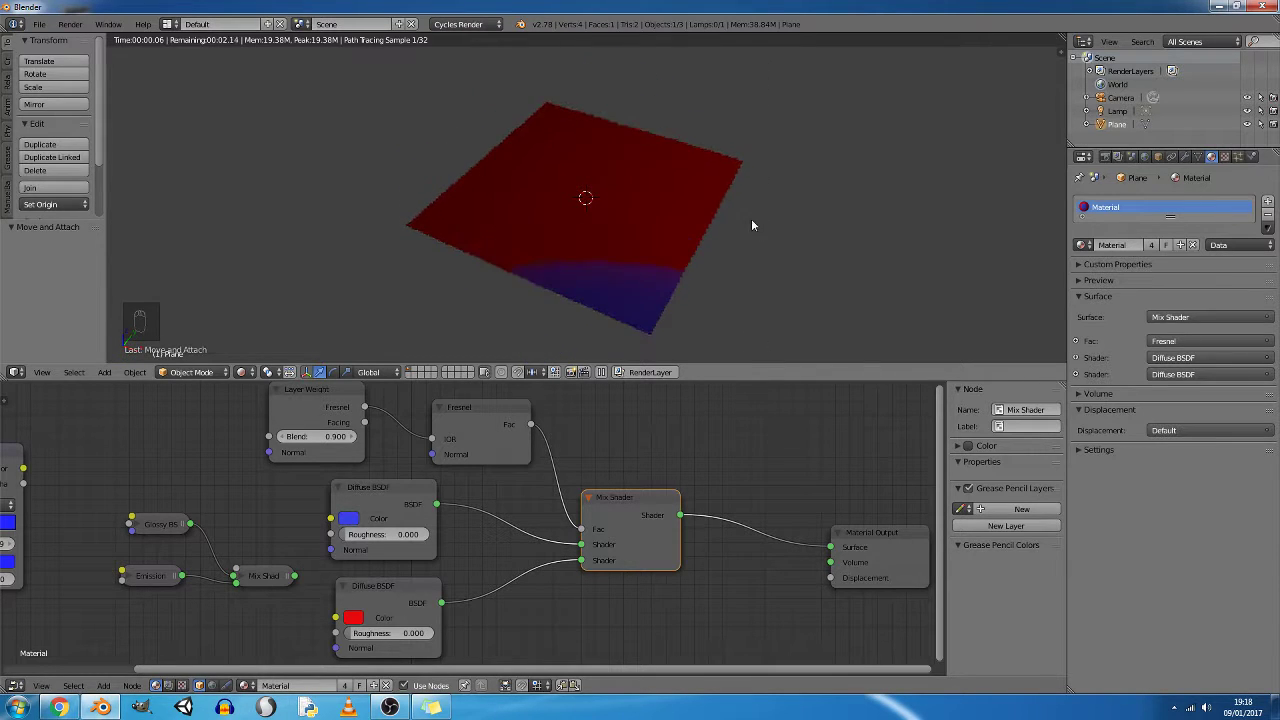
Reposition the Mix Shader and link the Fresnel output to its Fac input.
left_click_drag(643, 498, 519, 515)
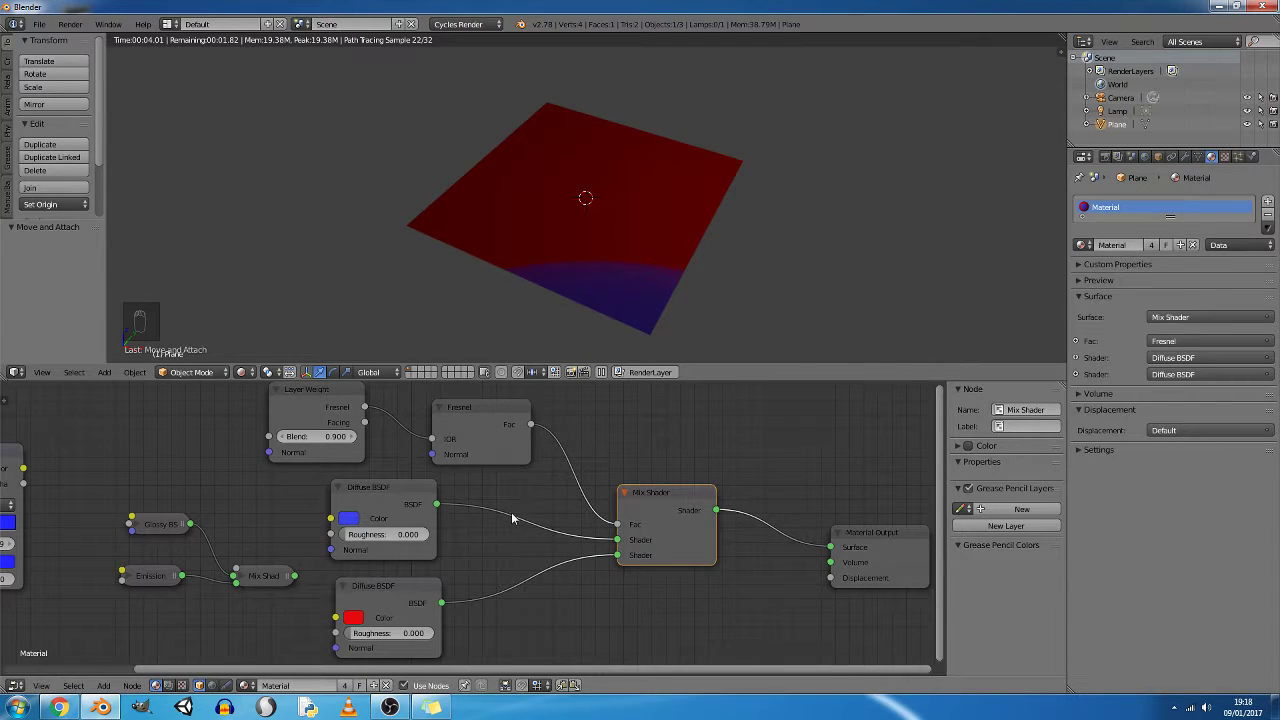
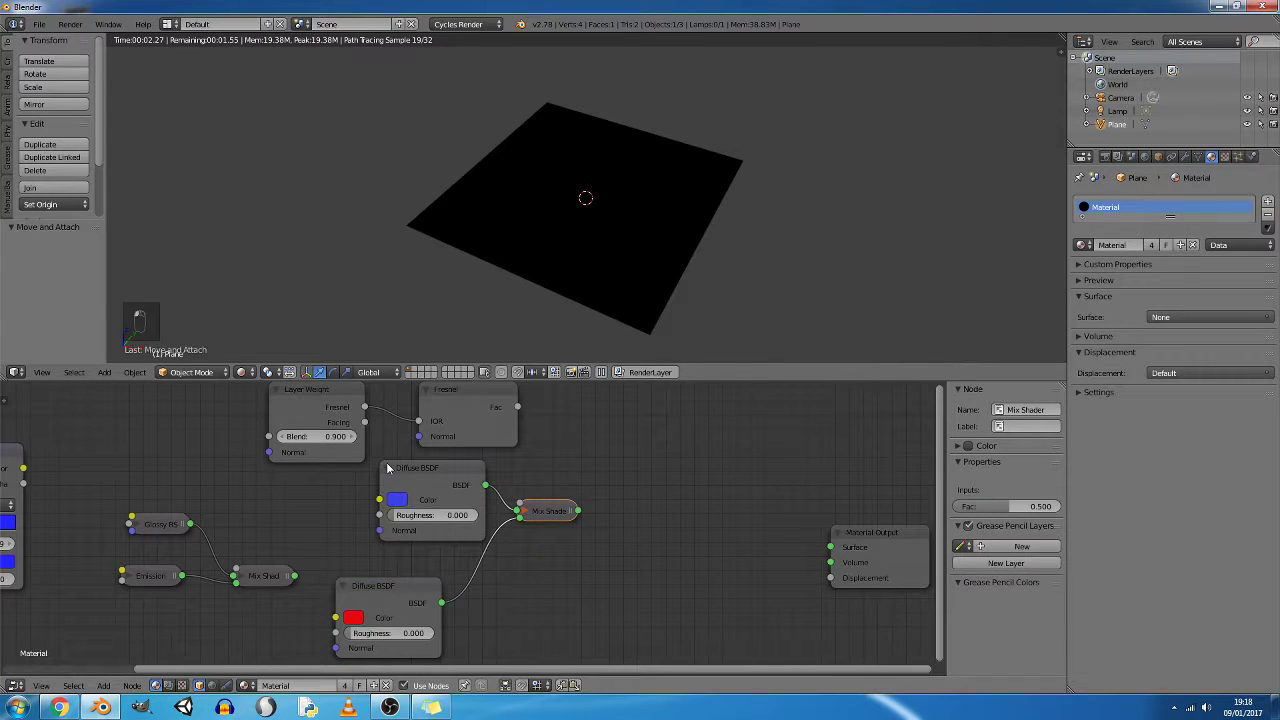
left_click_drag(405, 528, 800, 547)
double_click(813, 553)
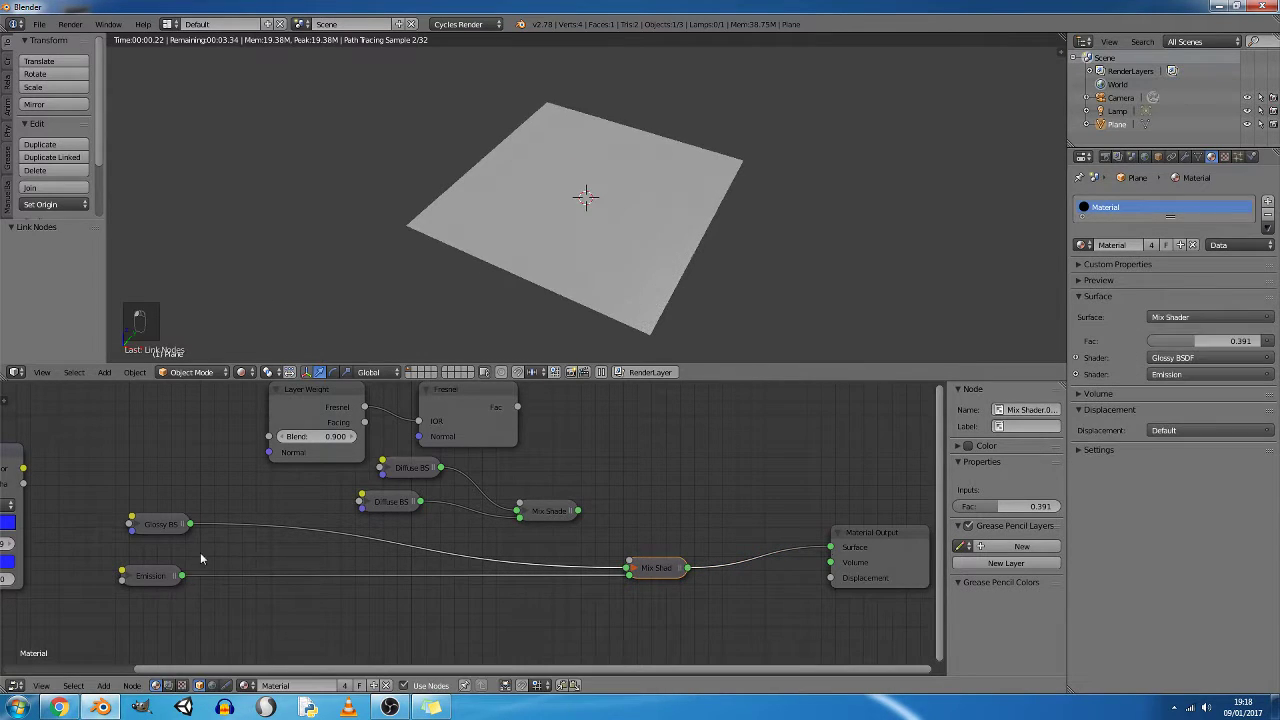
left_click_drag(187, 518, 455, 578)
Gather the Glossy BSDF and Emission nodes near the mix, Emission stacked under Glossy.
left_click_drag(455, 577, 521, 512)
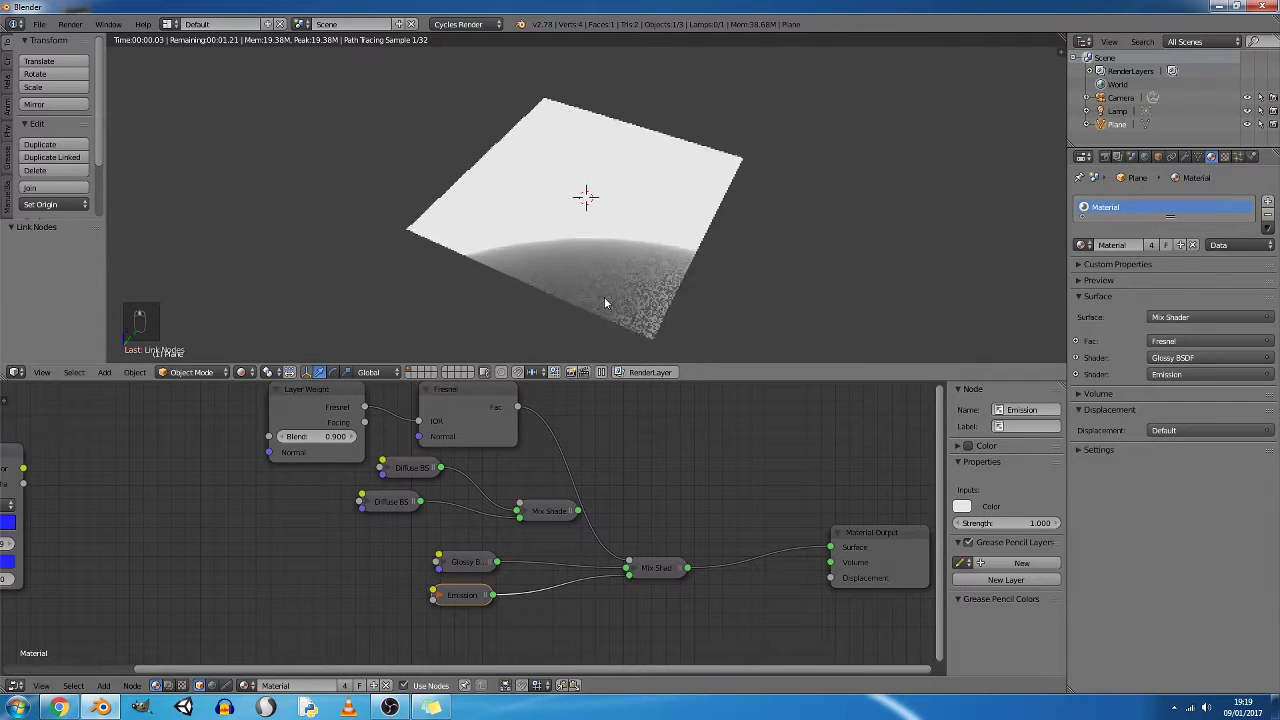
middle_click(468, 489)
right_click(445, 566)
left_click_drag(445, 566, 452, 590)
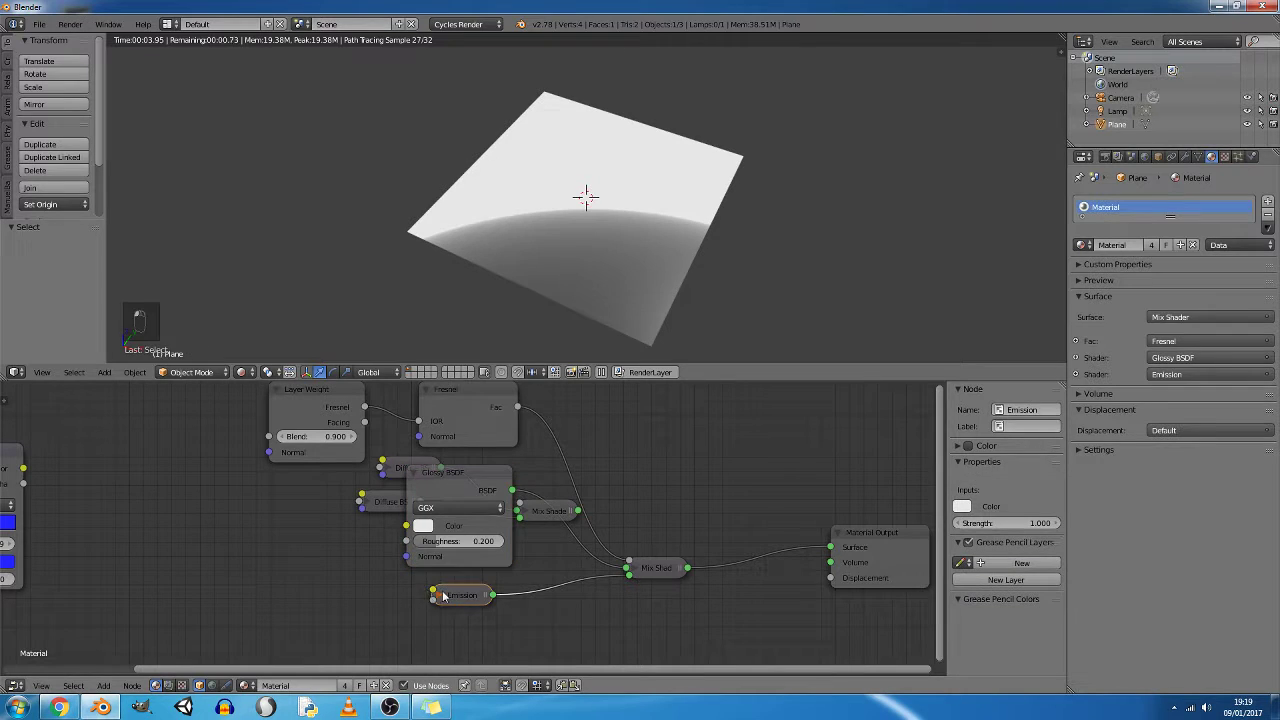
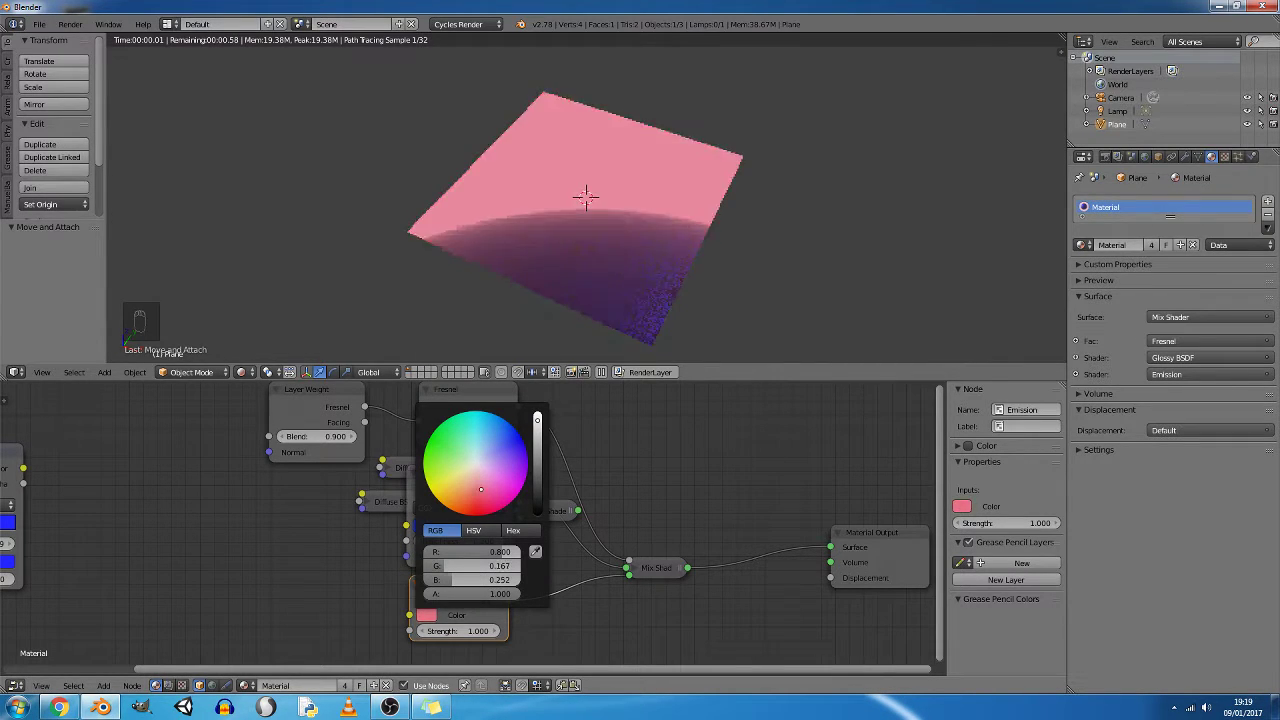
Pick a red tone for the Emission colour and move the Glossy BSDF node off to the left.
left_click_drag(688, 451, 442, 411)
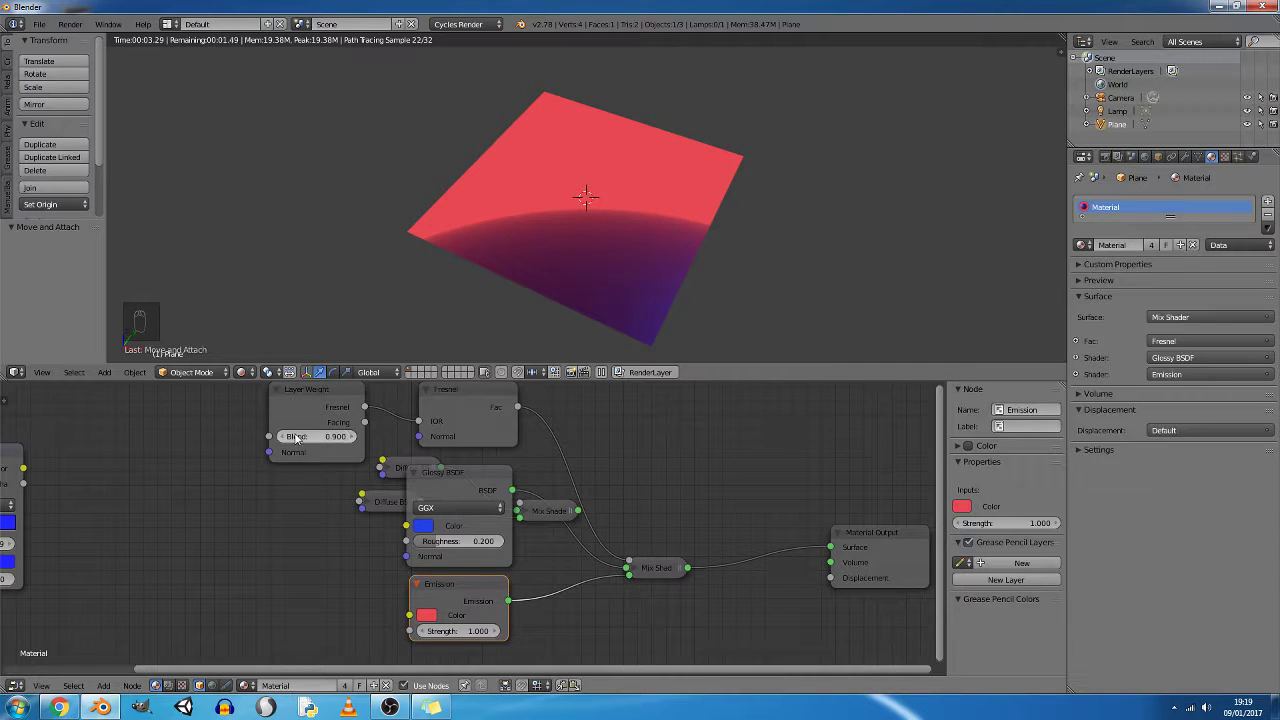
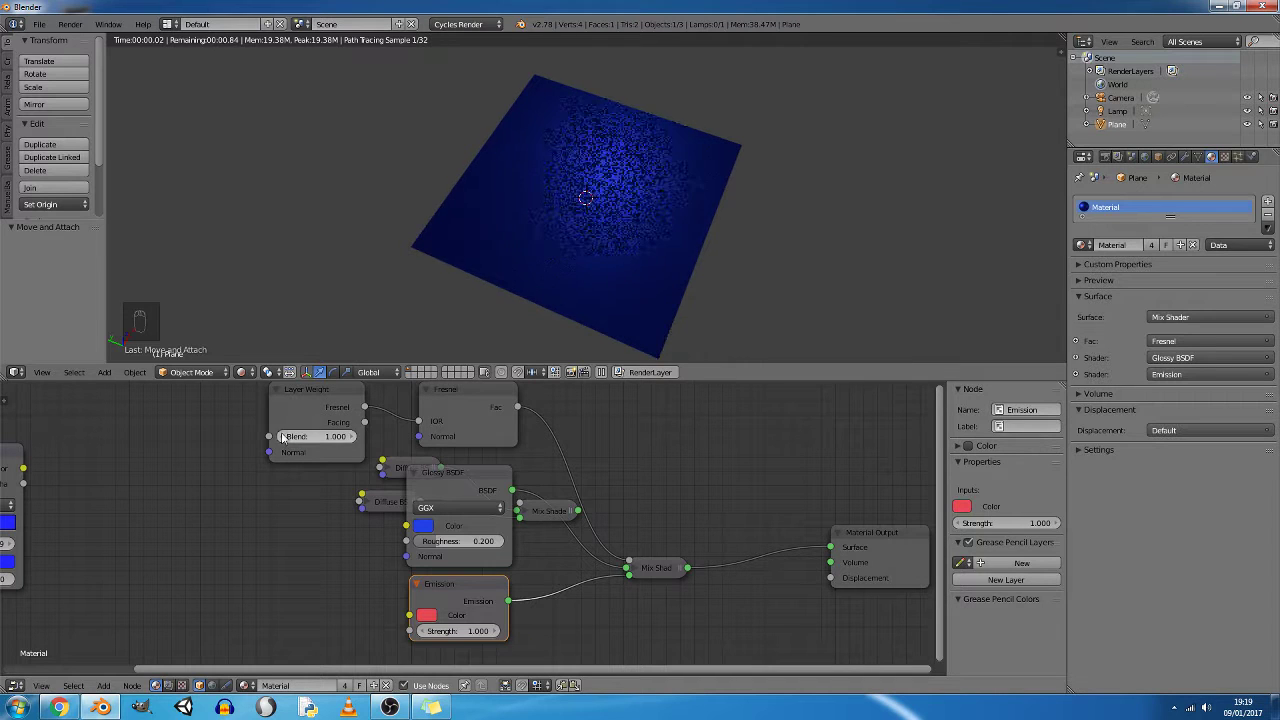
left_click_drag(287, 441, 455, 560)
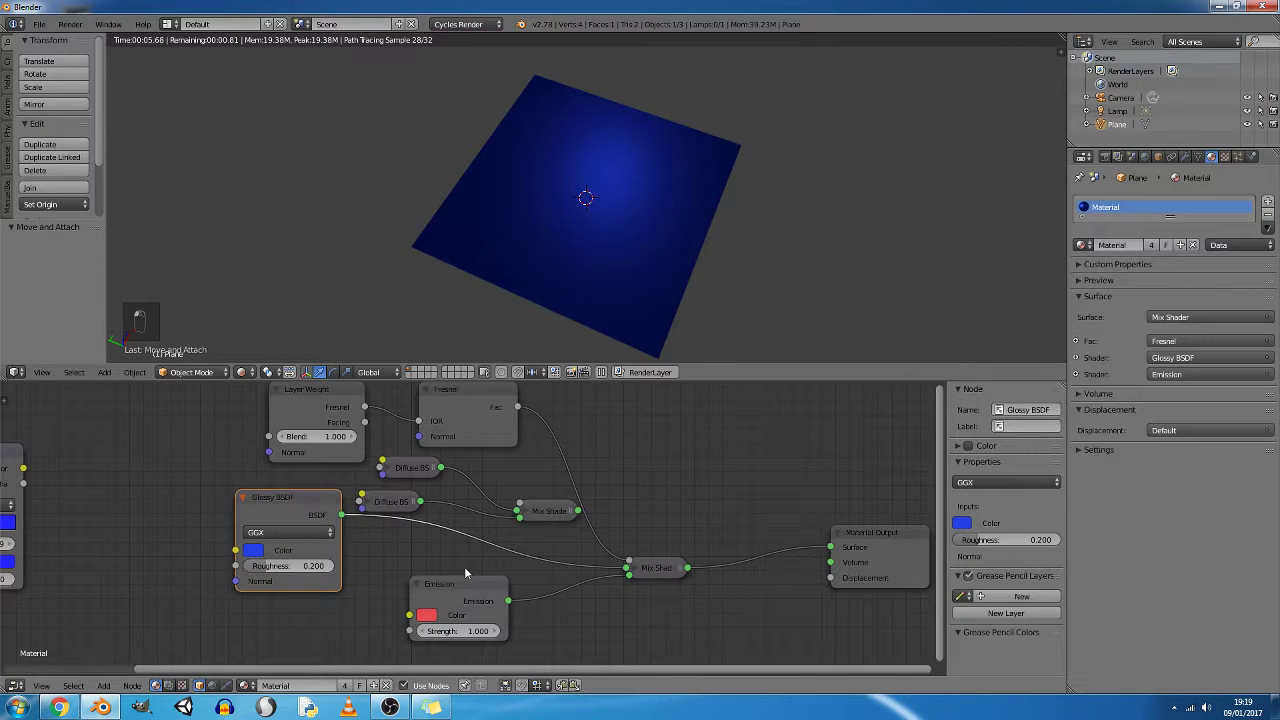
Select the Emission node and orbit the view to face the plane.
left_click(307, 611)
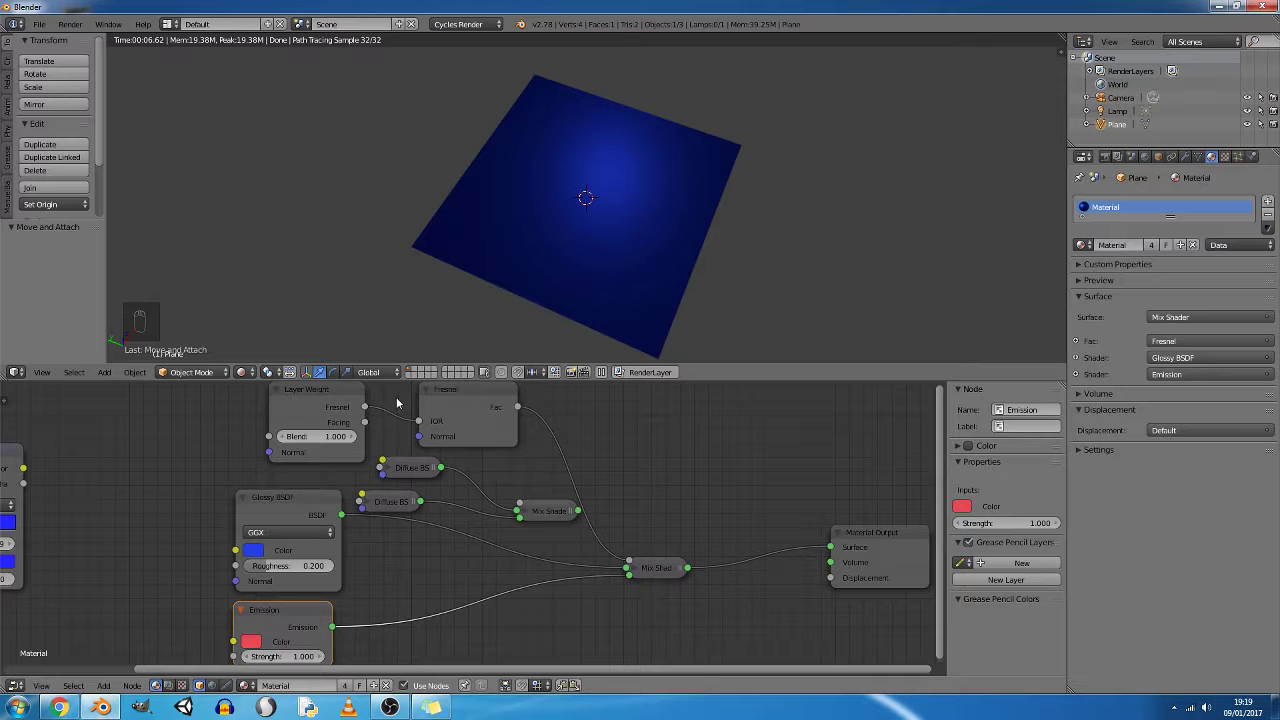
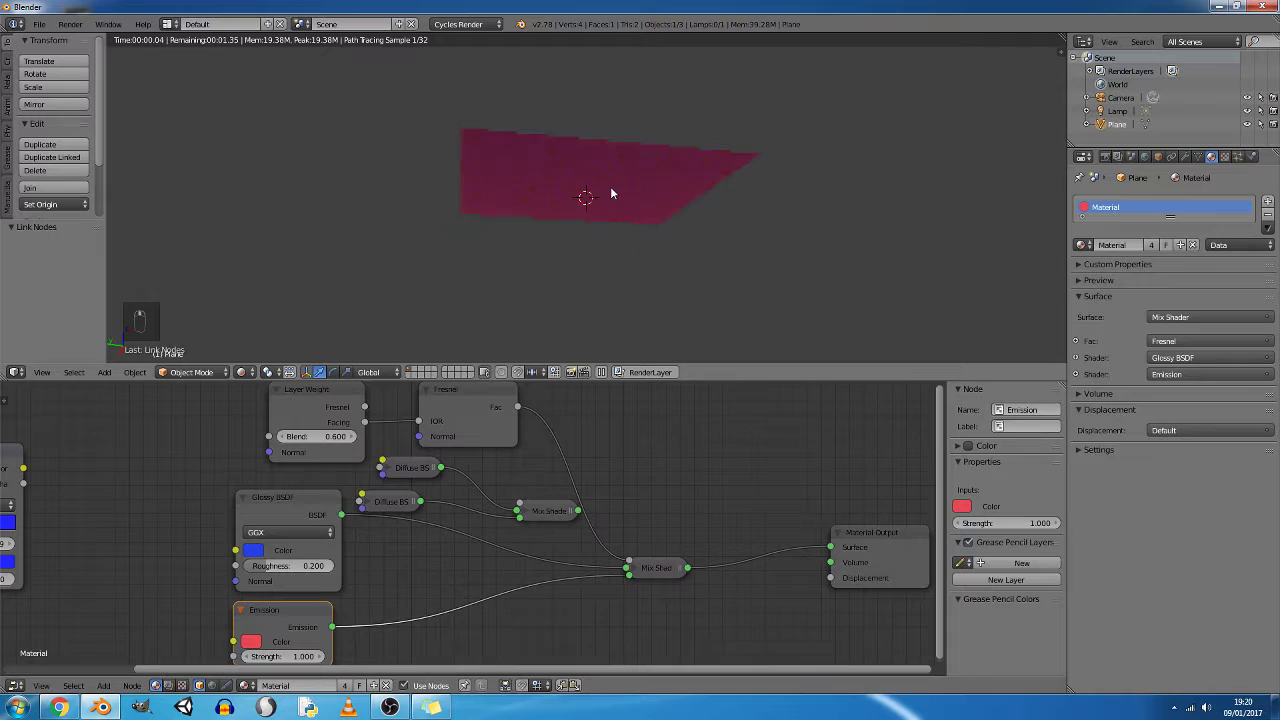
middle_click(565, 134)
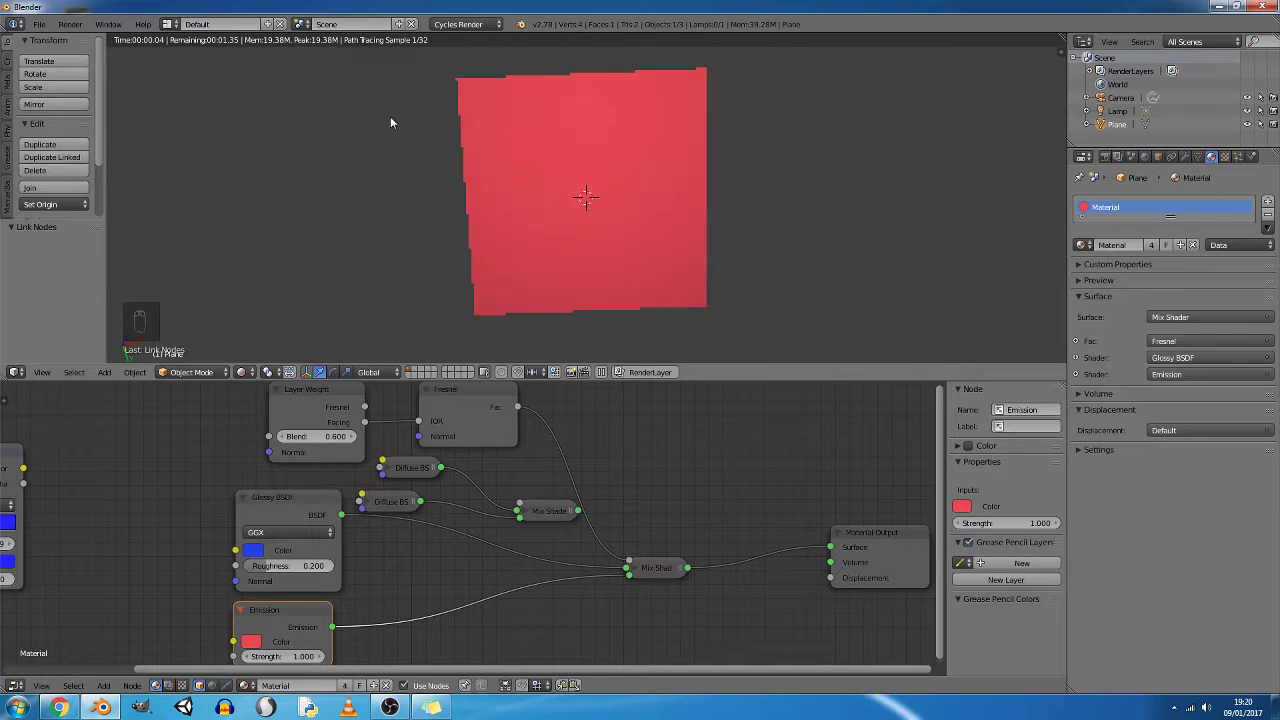
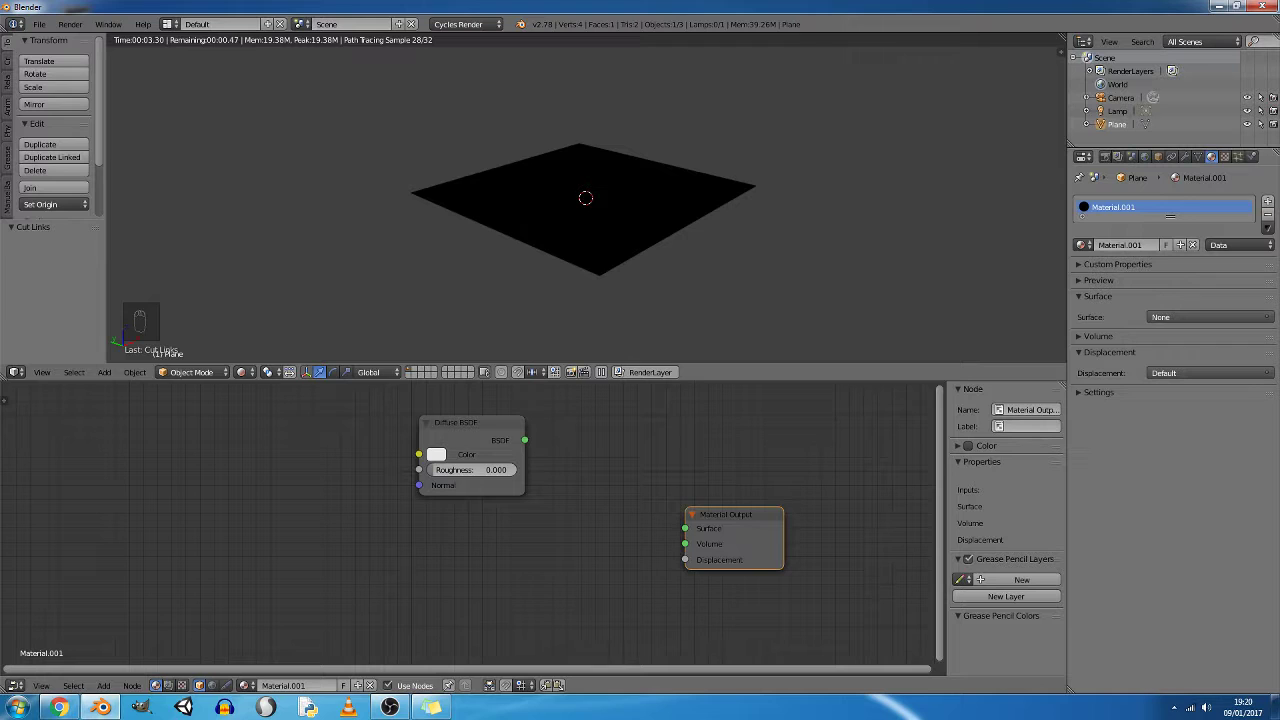
Cut the Diffuse-to-Output link and add Layer Weight, GGX Glossy BSDF and Mix Shader nodes.
left_click_drag(751, 518, 497, 441)
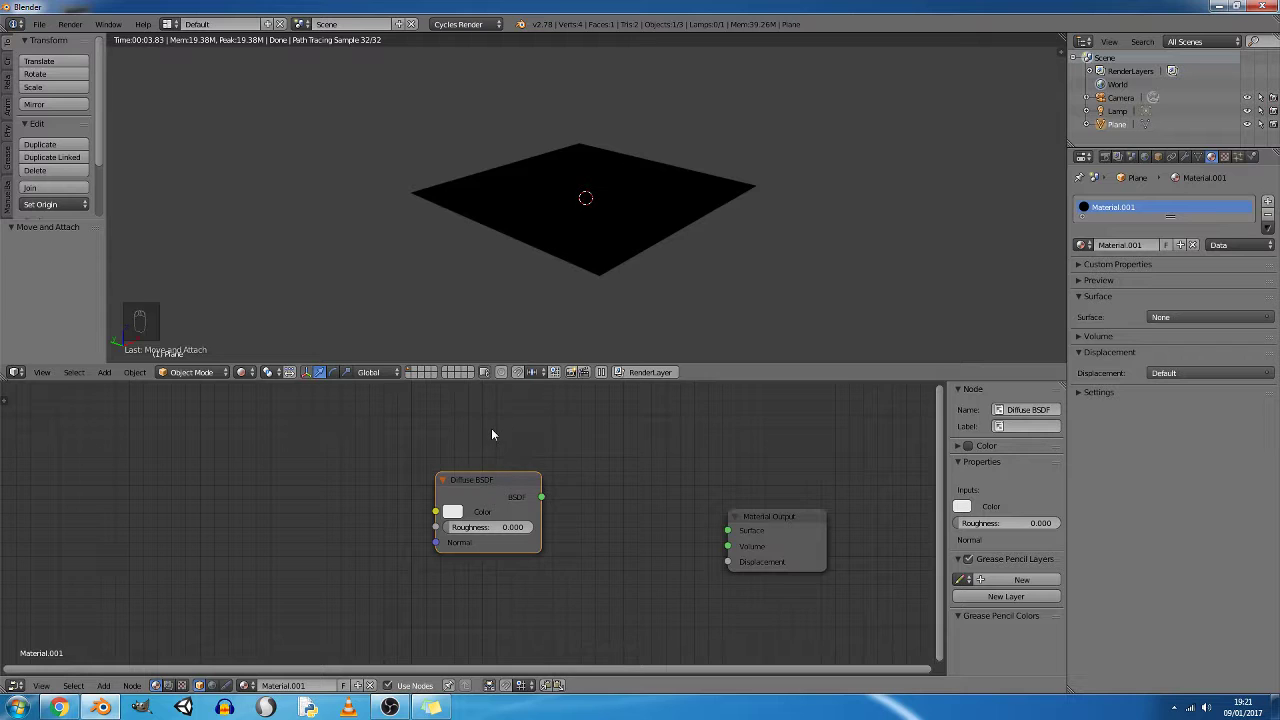
key("shift+a")
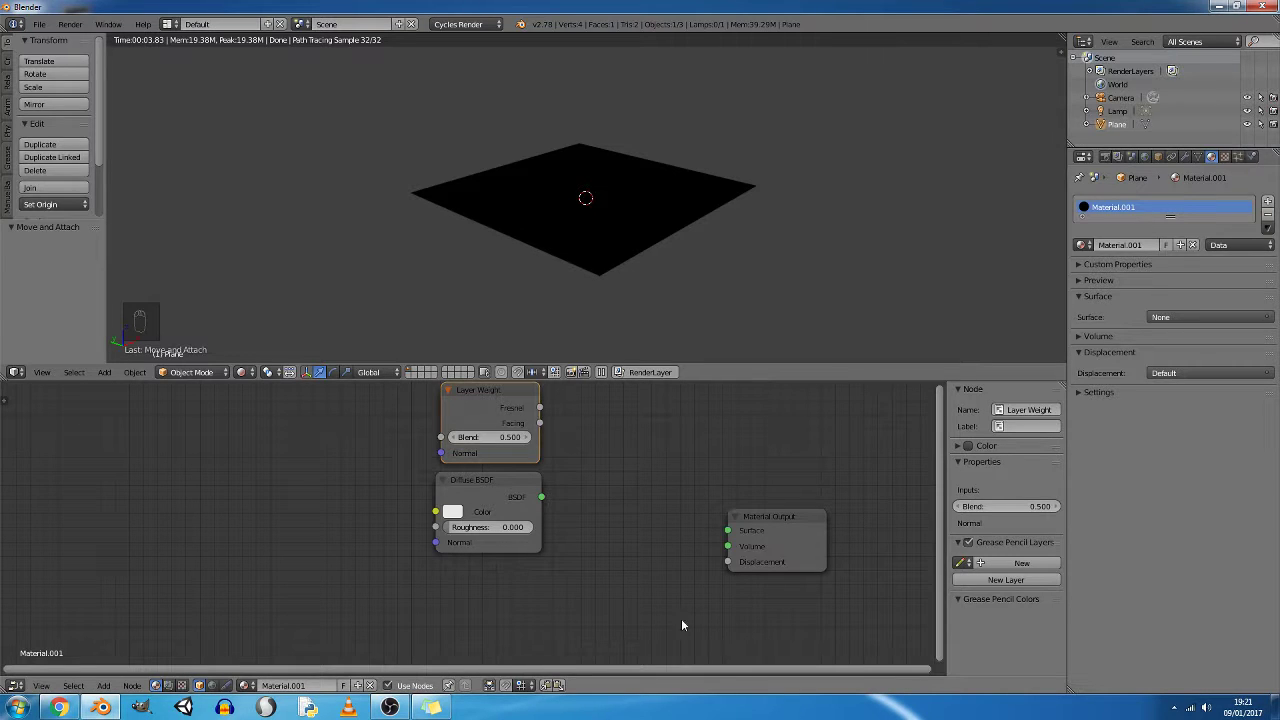
key("shift+a")
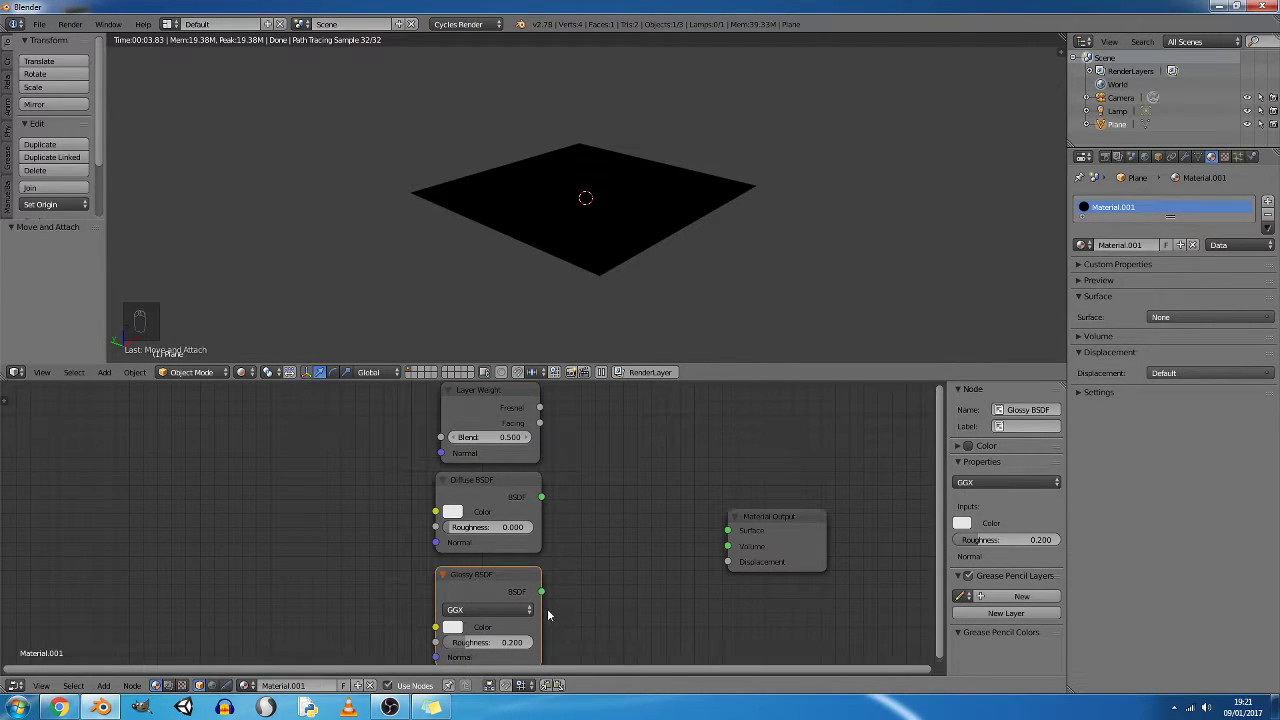
left_click_drag(548, 593, 640, 558)
key("shift+a")
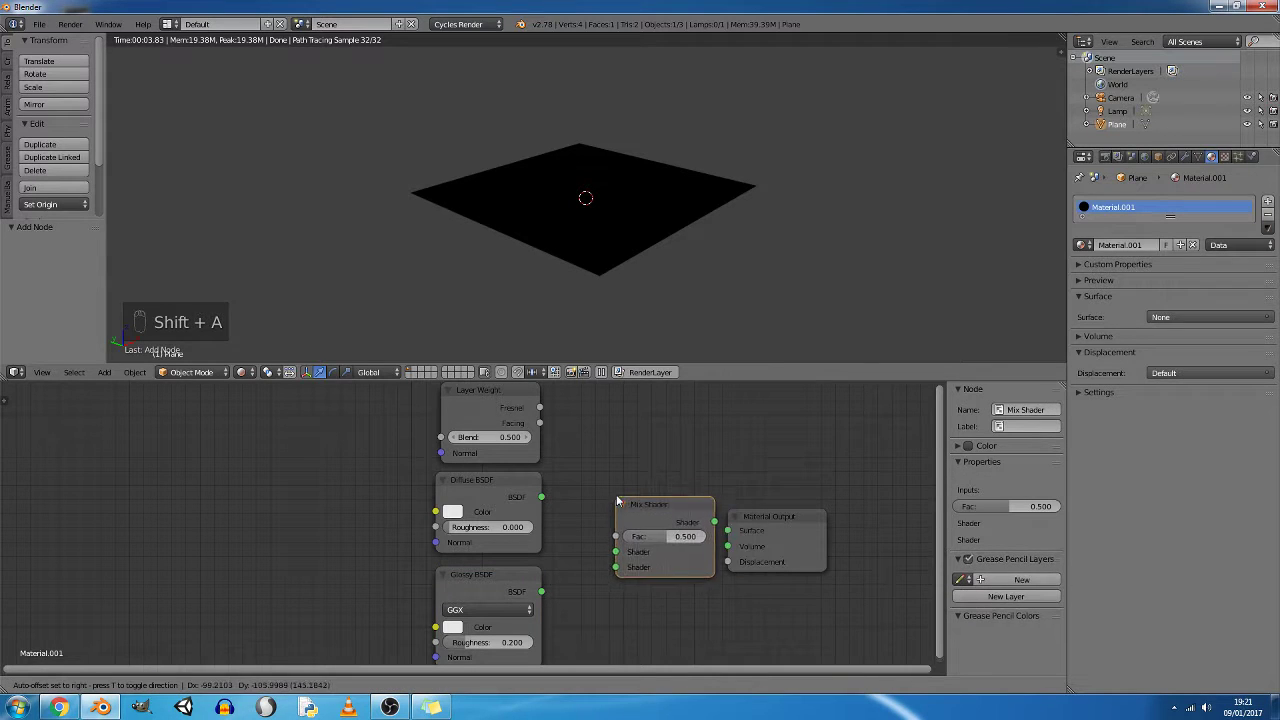
Wire Diffuse and Glossy into the Mix Shader with Layer Weight Fresnel as its factor.
left_click_drag(778, 518, 547, 497)
left_click_drag(568, 496, 548, 404)
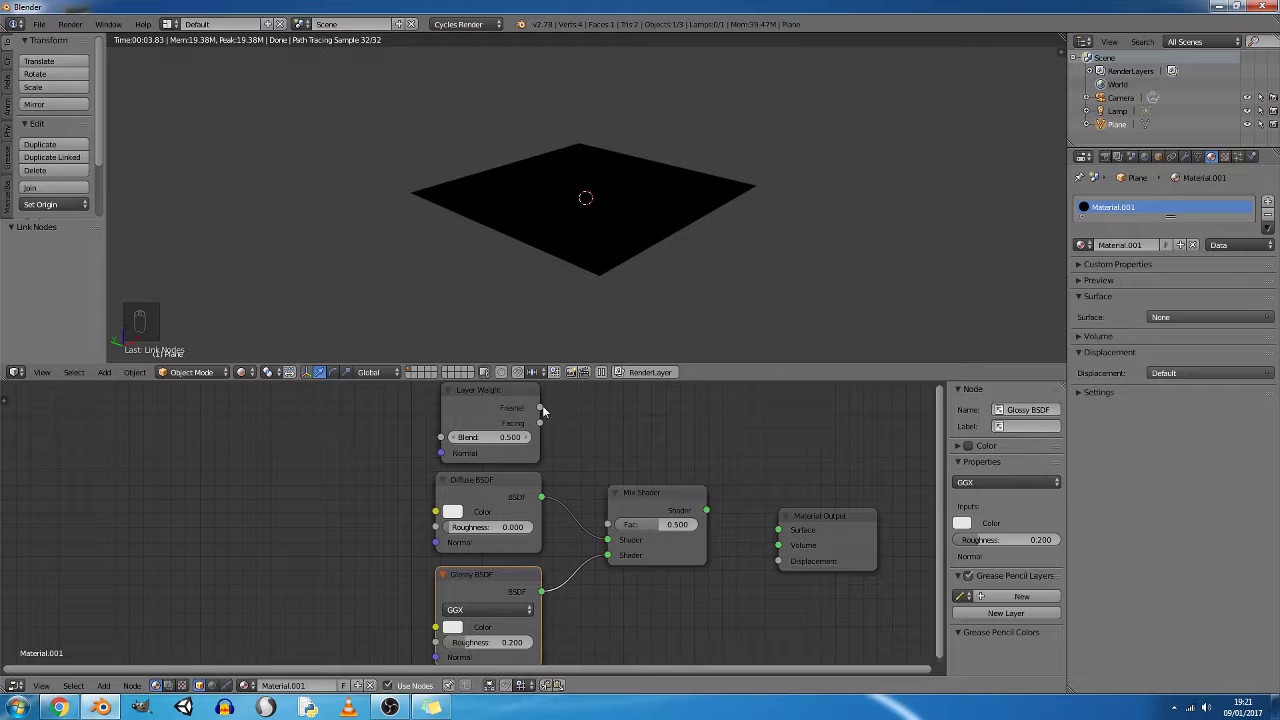
left_click_drag(555, 413, 710, 511)
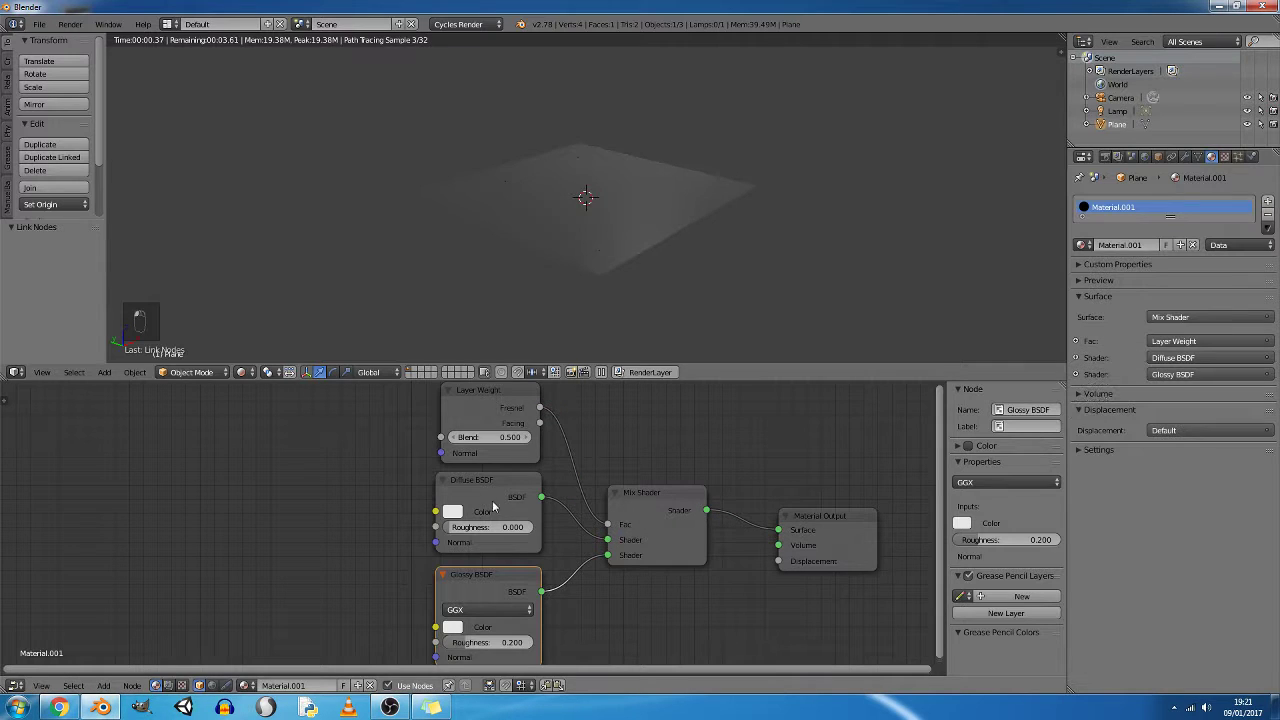
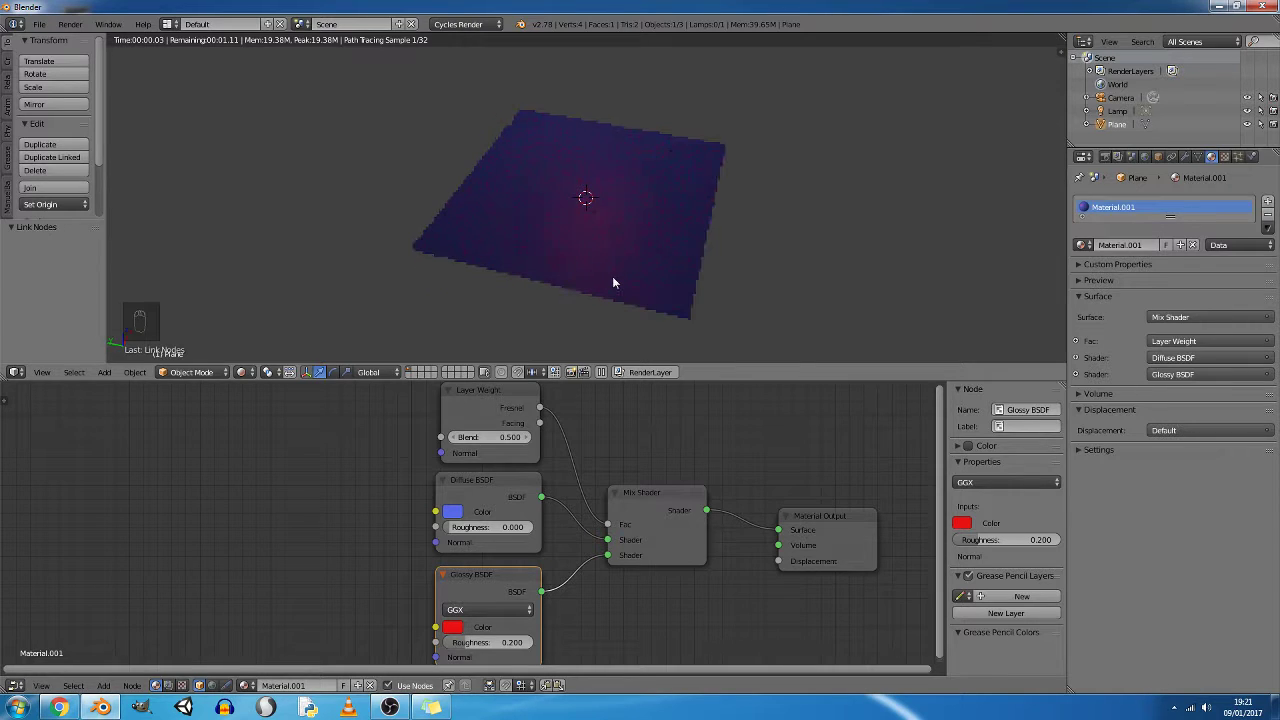
middle_click(653, 279)
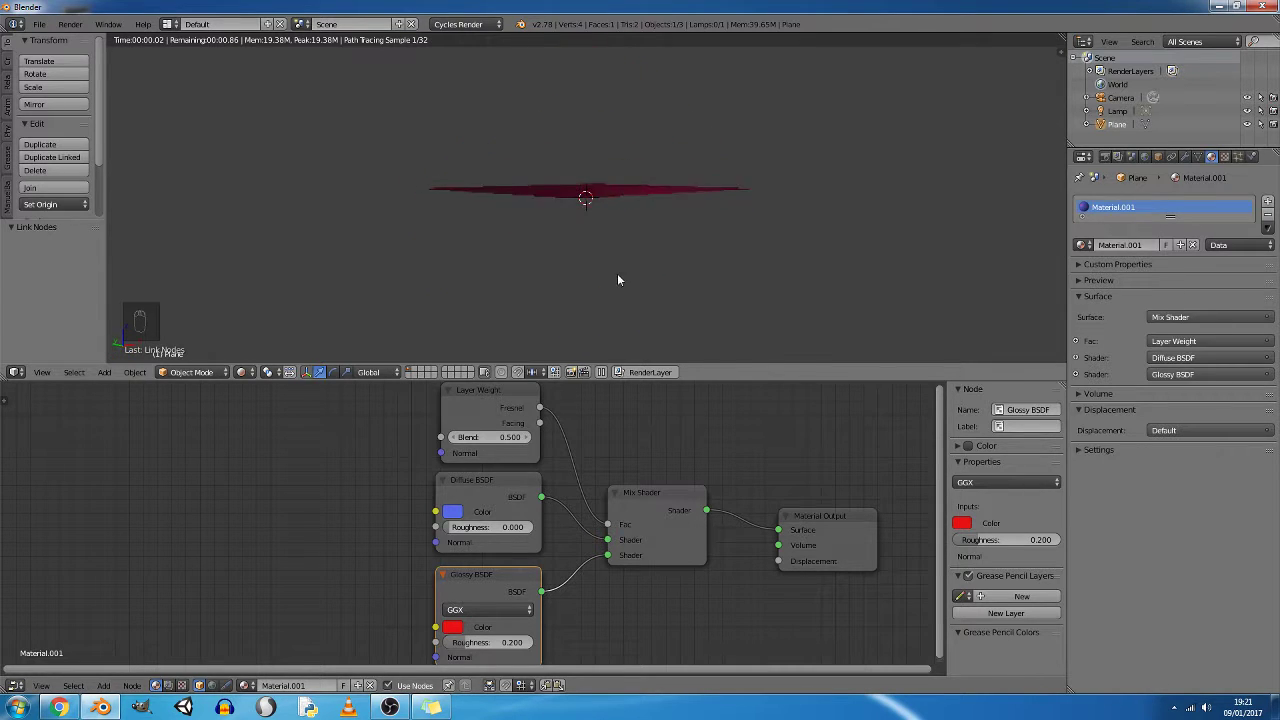
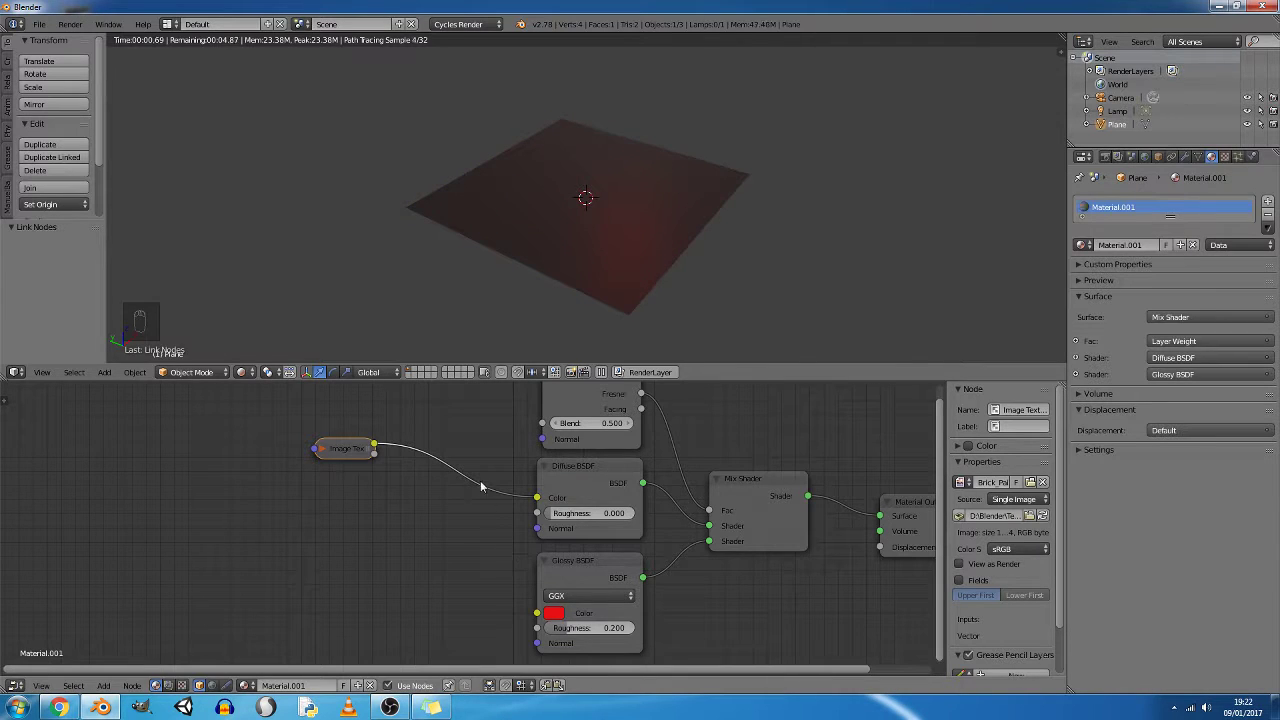
Orbit the view to inspect the brick-textured plane from above.
middle_click(622, 319)
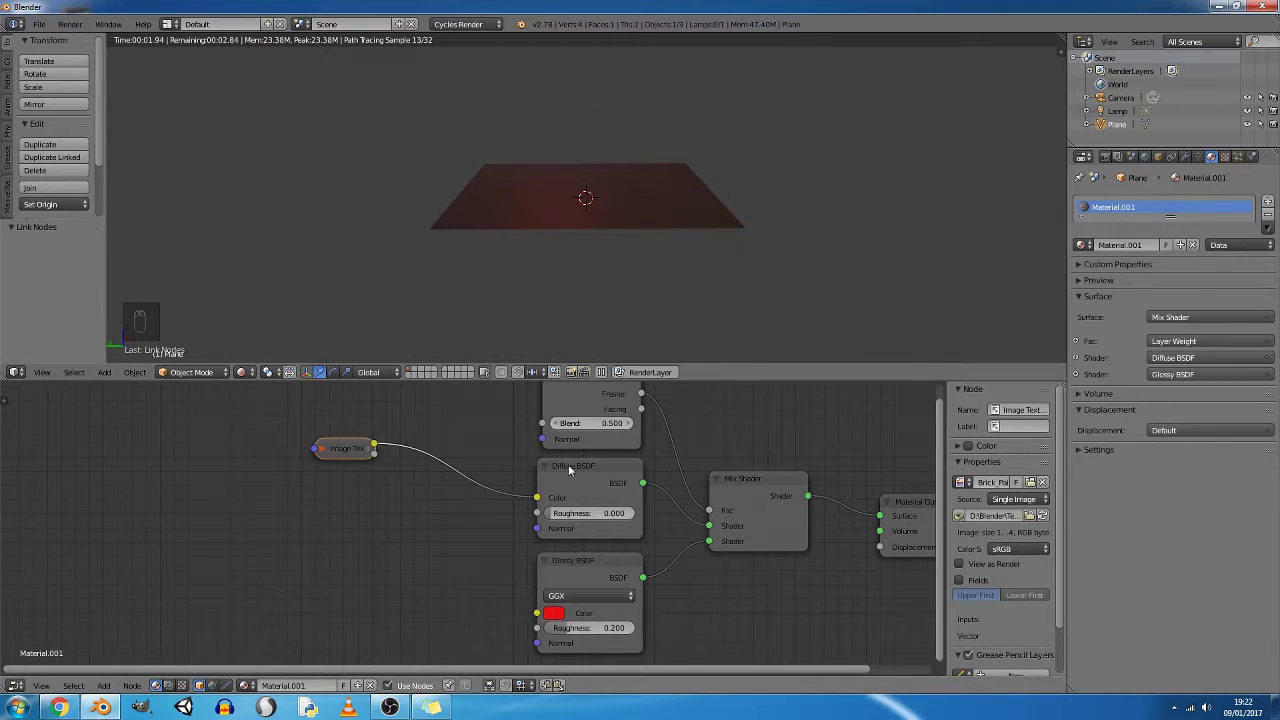
left_click_drag(585, 469, 628, 303)
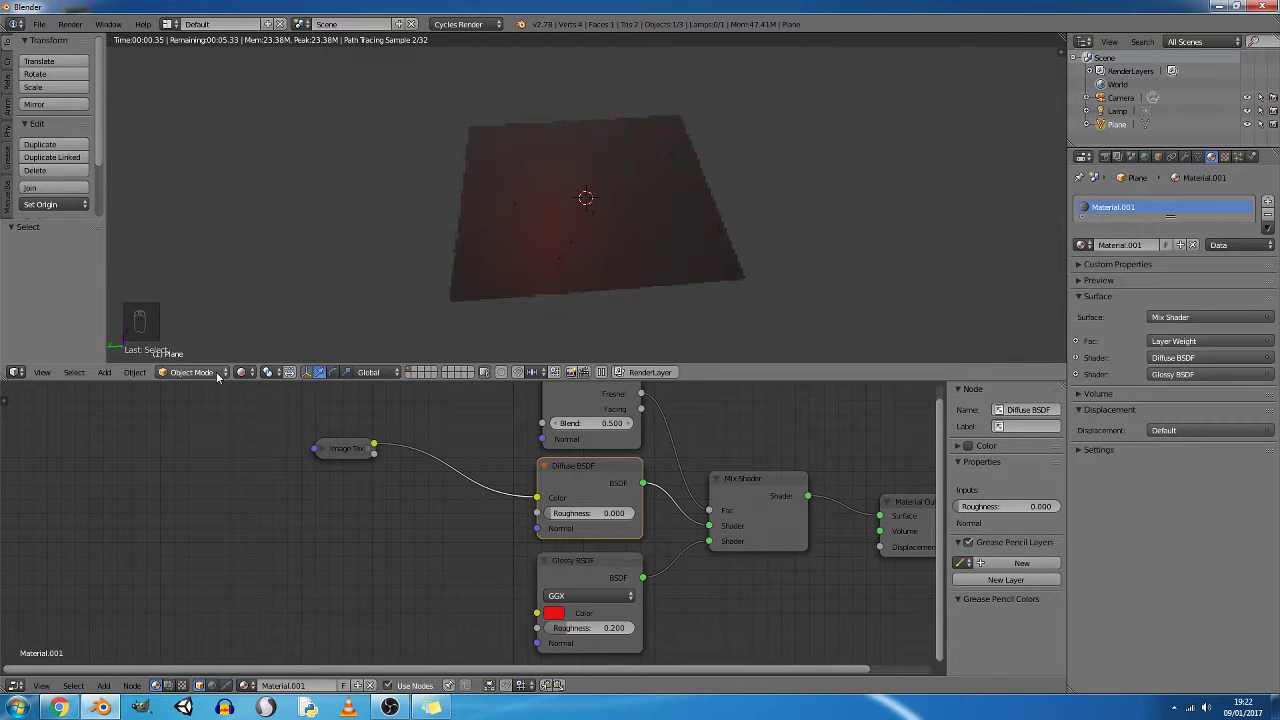
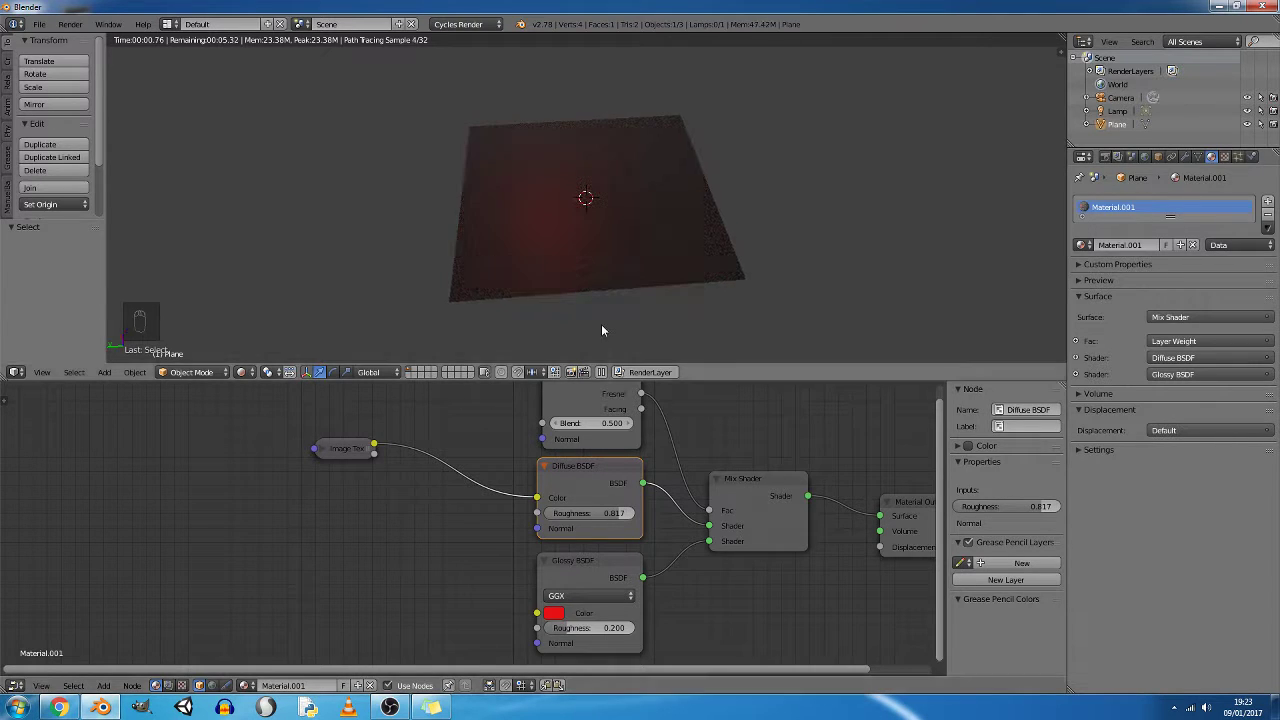
left_click_drag(622, 288, 382, 422)
left_click_drag(333, 450, 401, 529)
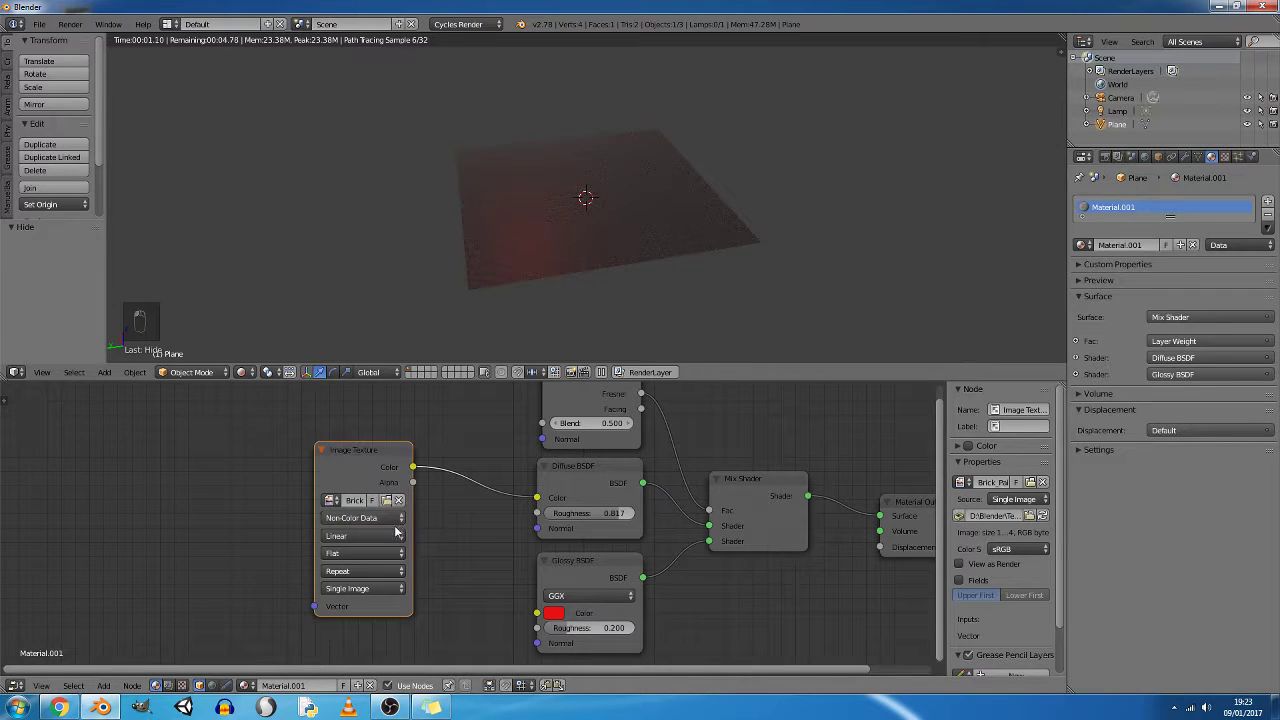
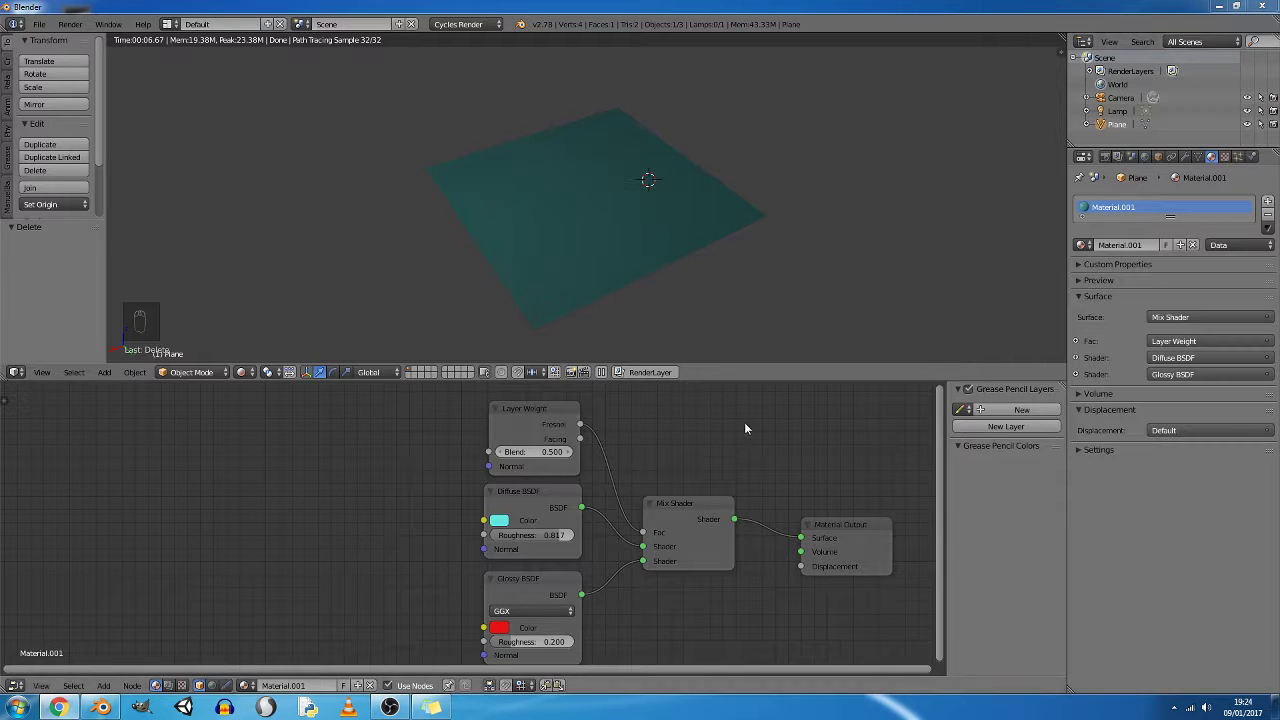
Adjust the Diffuse BSDF colour toward cyan so the plane renders teal.
left_click_drag(807, 435, 817, 419)
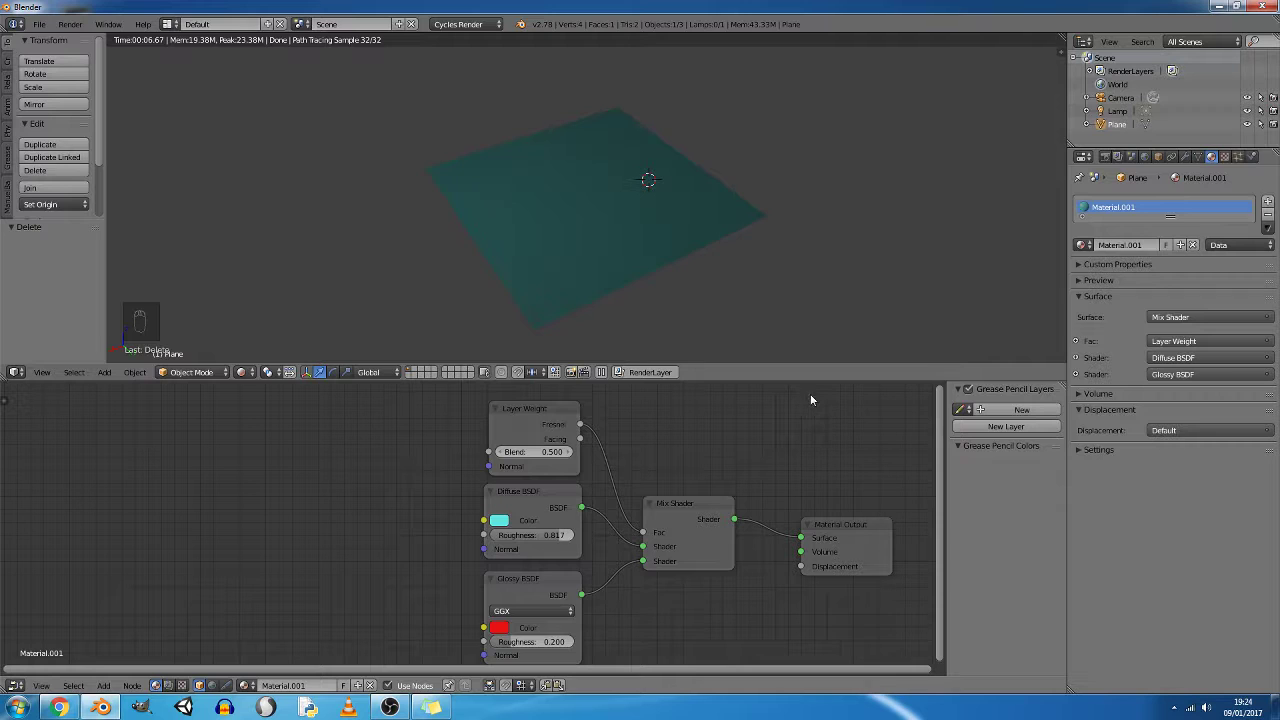